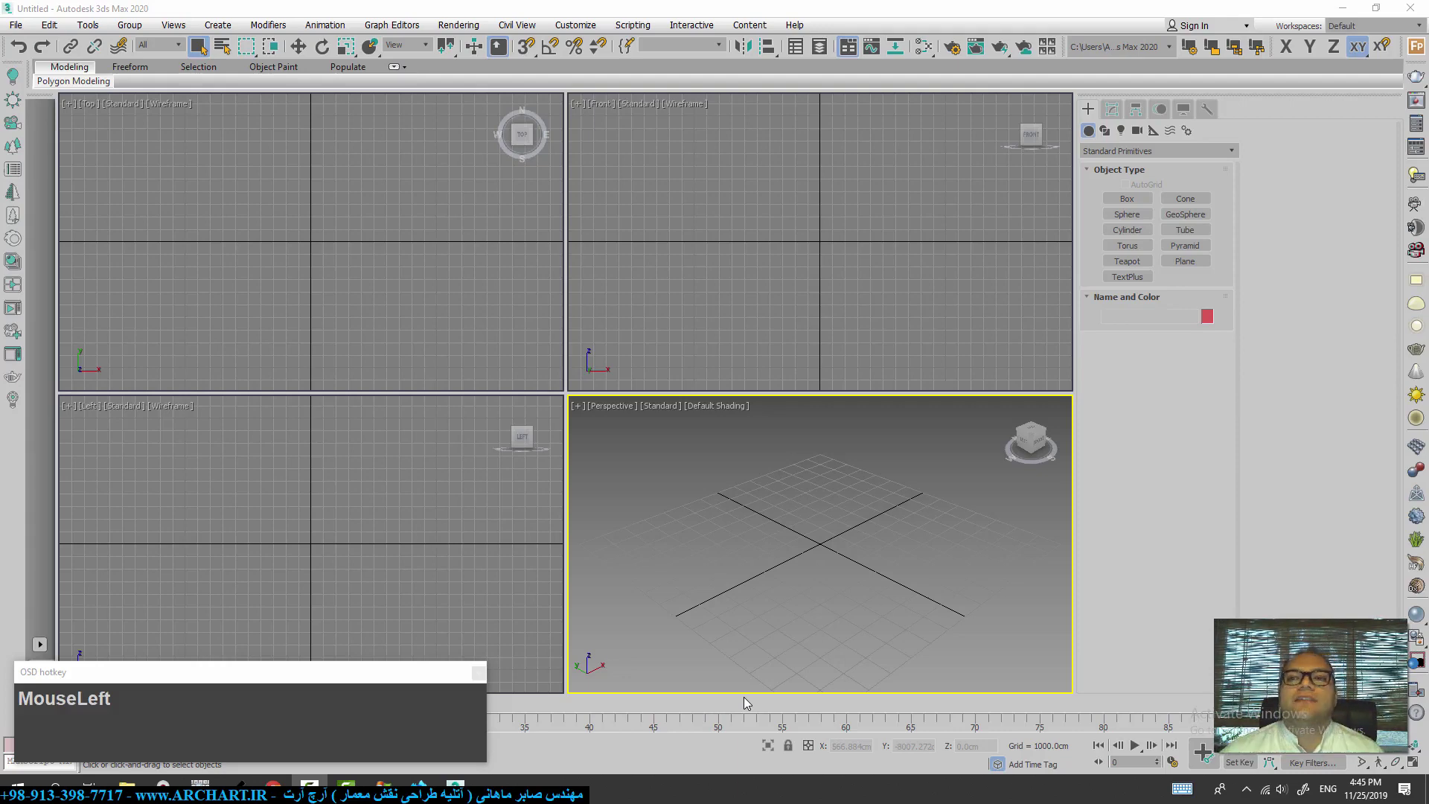
# - Maximize Perspective, create a Box from the quad menu, show the grid and zoom extents on it
pyautogui.middleClick(779, 547)
pyautogui.press('alt+w')
pyautogui.scroll(-3)
pyautogui.rightClick(730, 516)
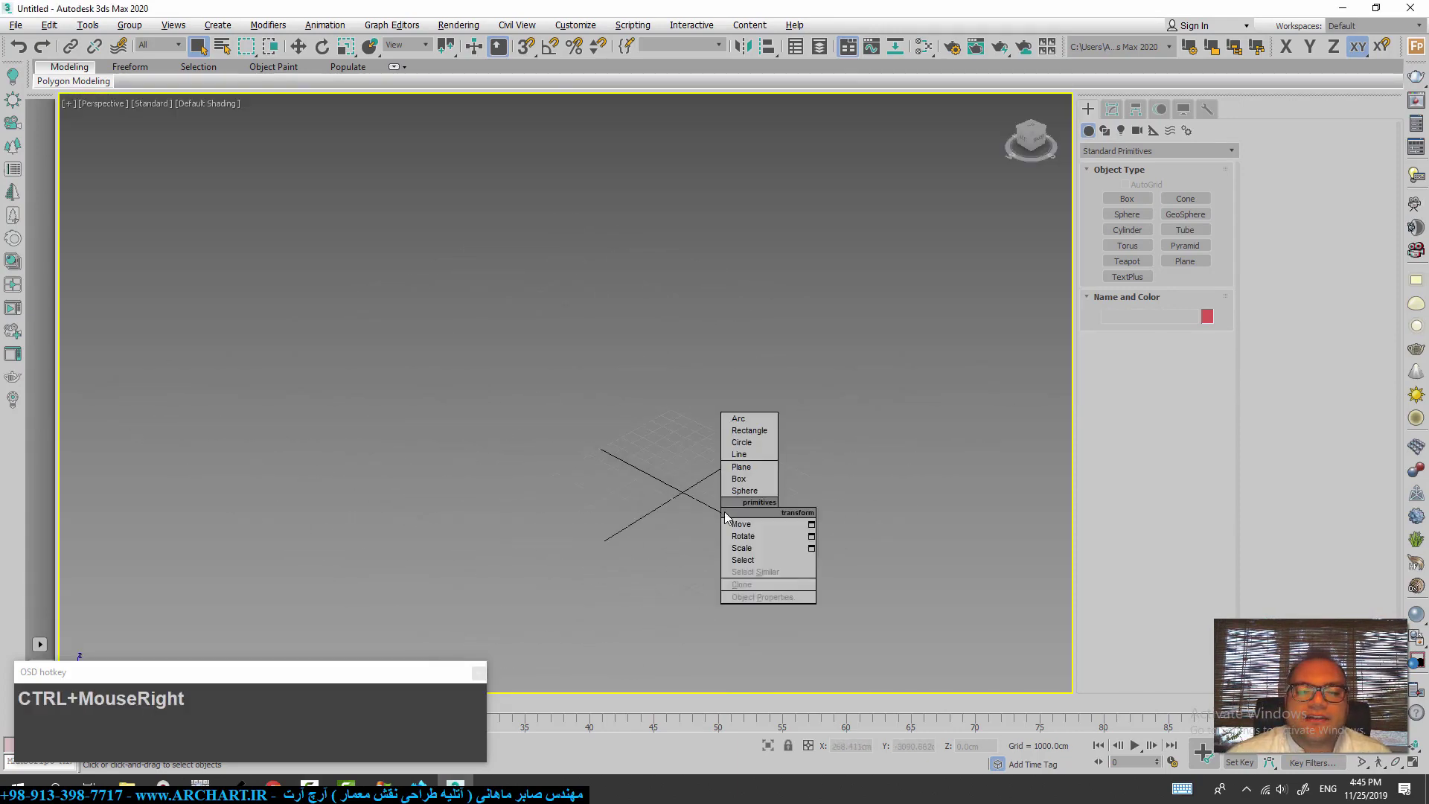
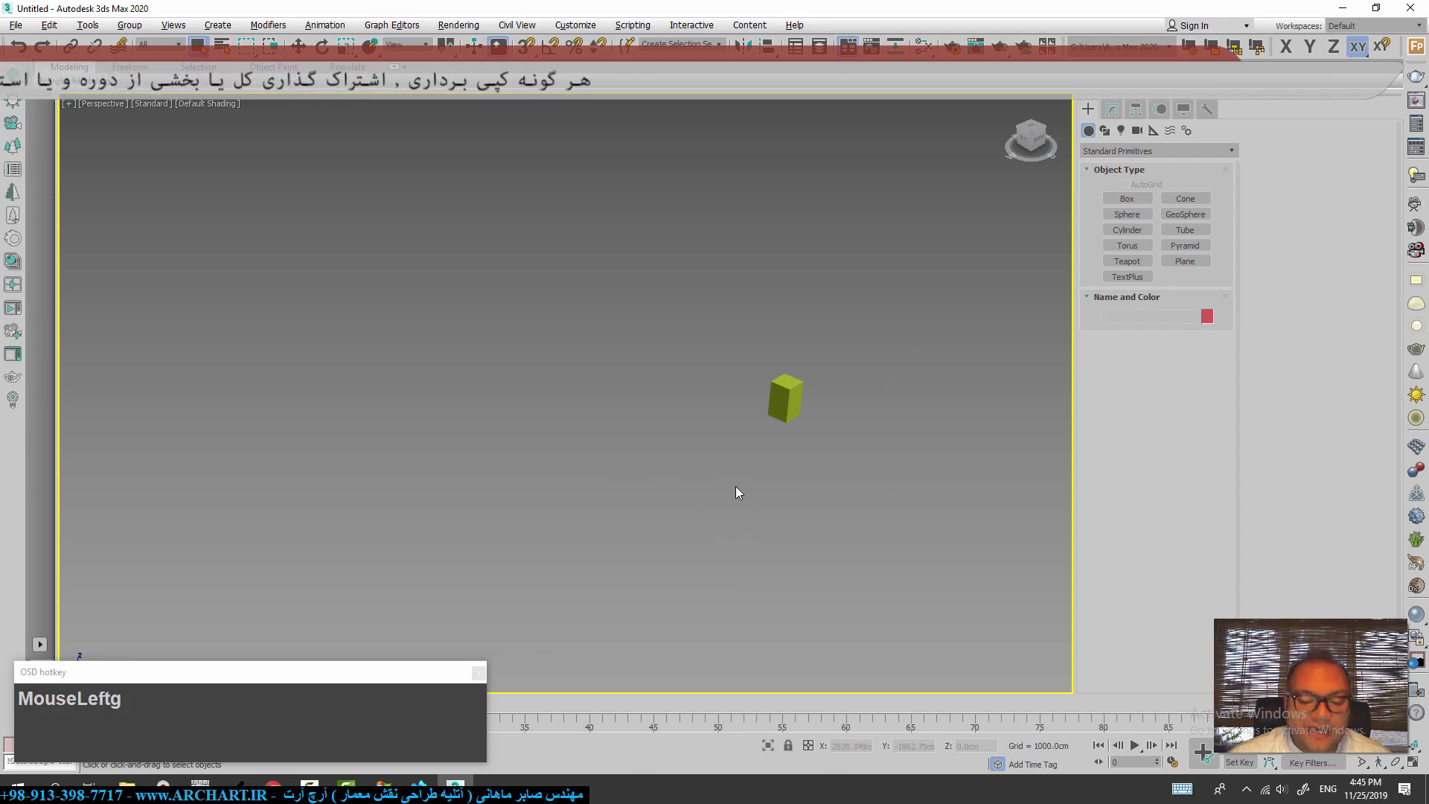
pyautogui.press('g')
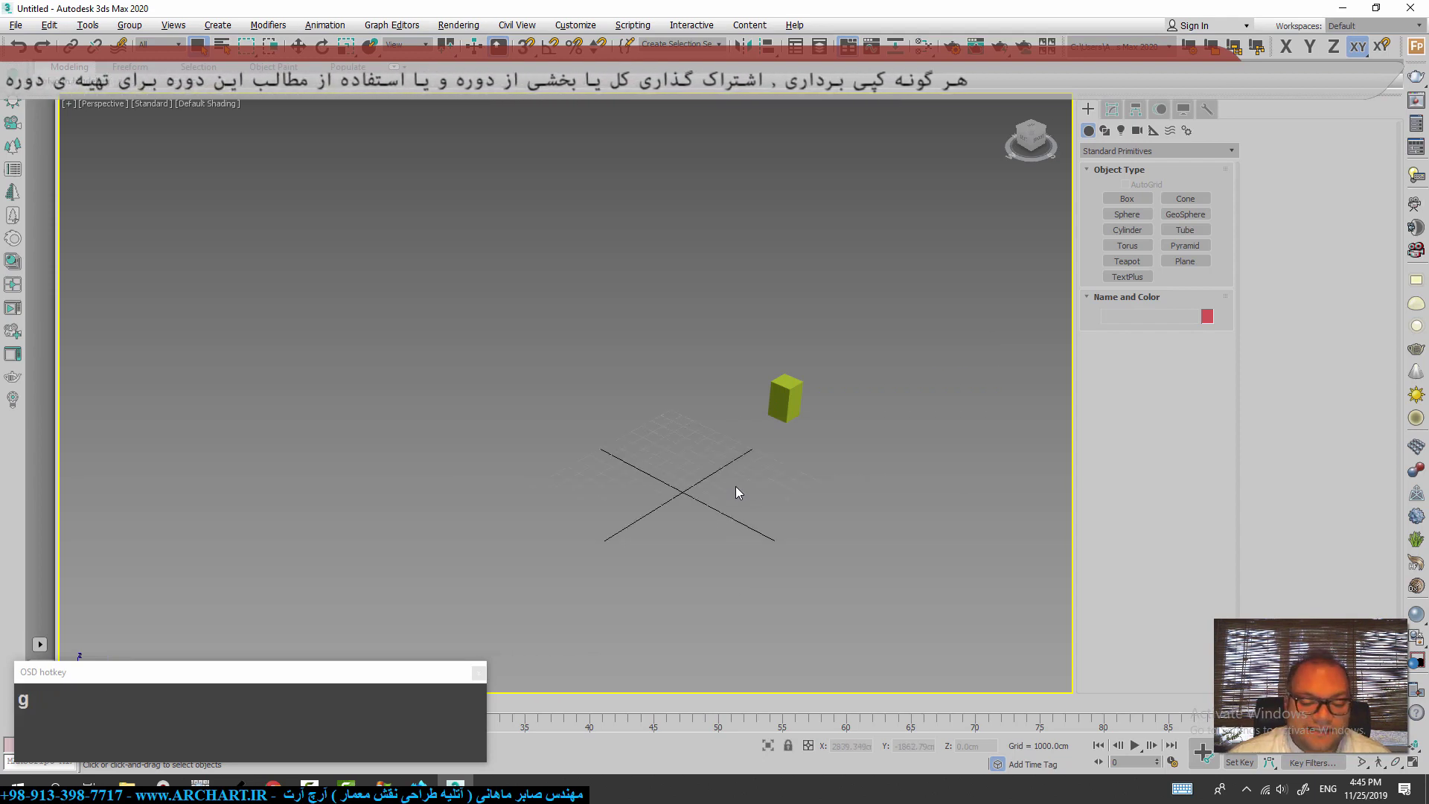
pyautogui.press('z')
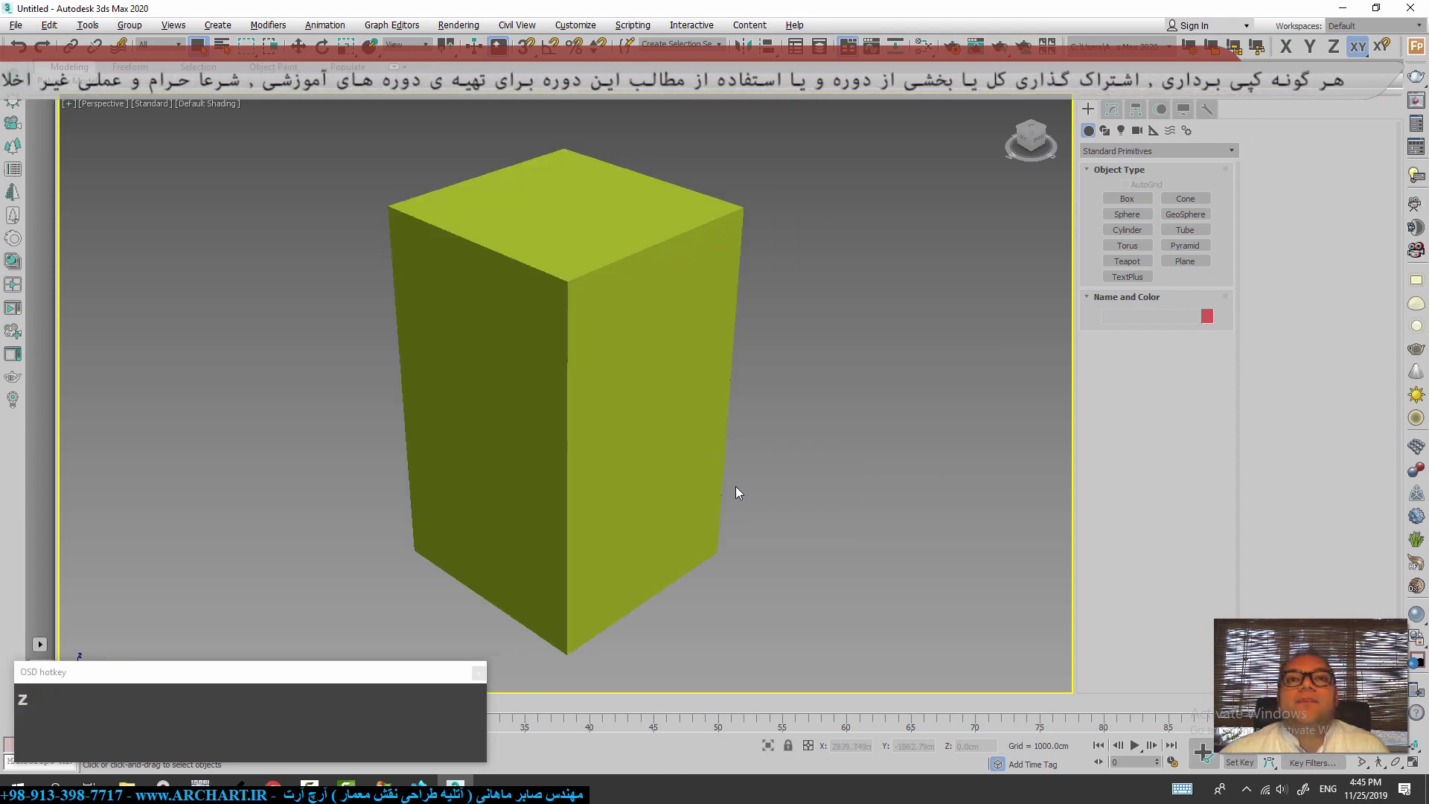
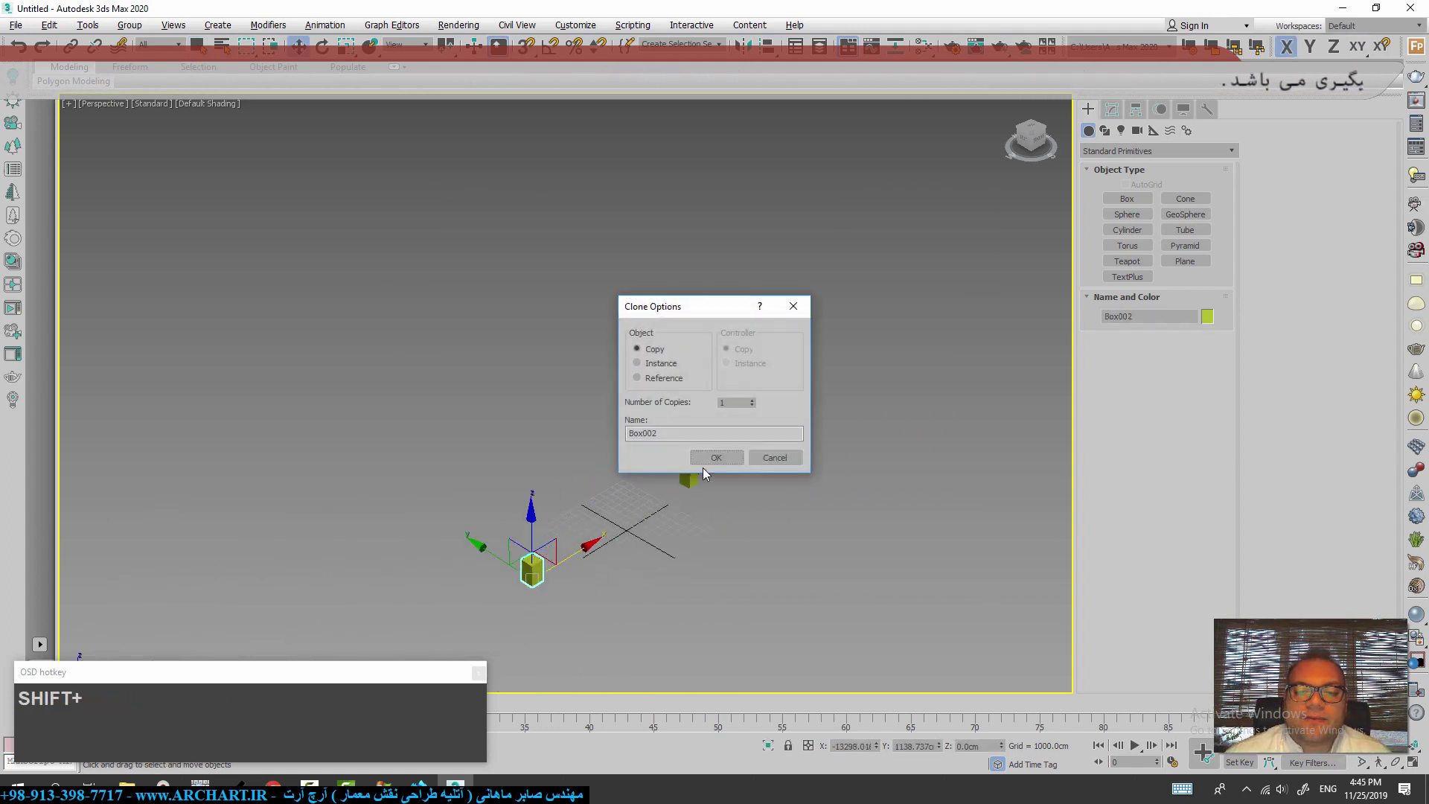
# - Confirm the Copy clone of the box, deselect it and frame both boxes in the view
pyautogui.click(713, 472)
pyautogui.press('q')
pyautogui.click(720, 512)
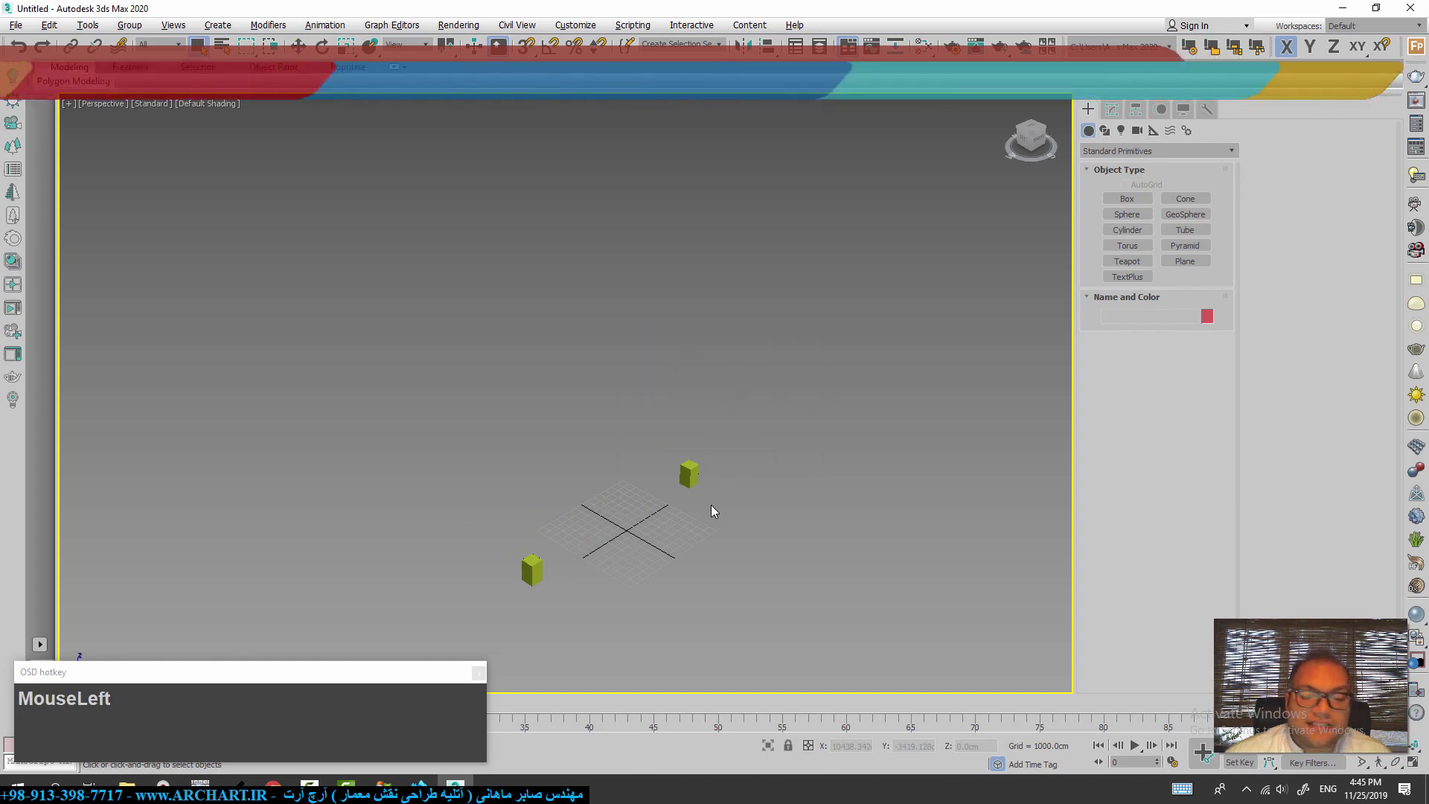
pyautogui.press('z')
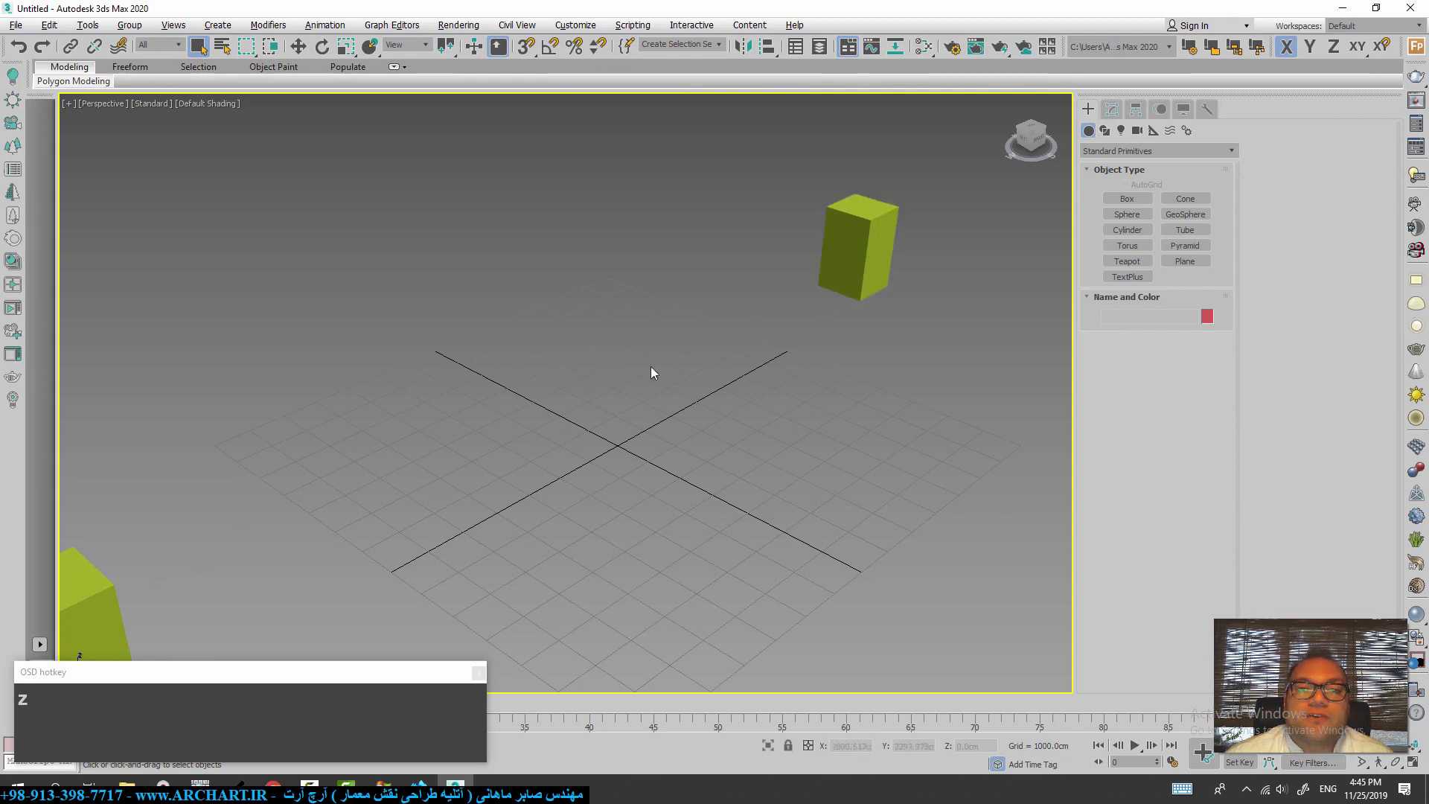
pyautogui.scroll(-3)
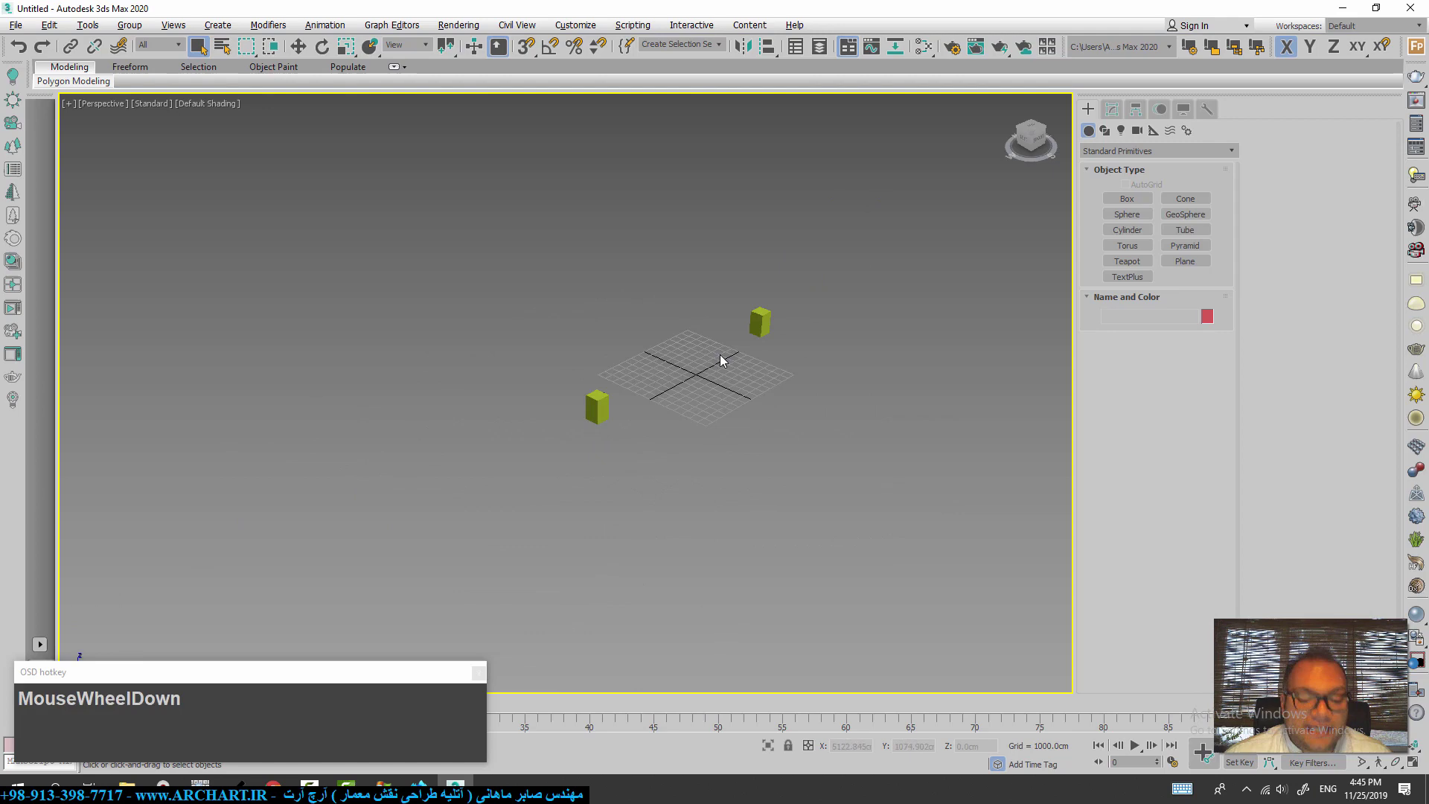
# - Switch to Top view, frame and select the boxes, and activate the Move tool
pyautogui.write('MouseWheelDowntz')
pyautogui.scroll(-3)
pyautogui.press('z')
pyautogui.moveTo(975, 477); pyautogui.dragTo(264, 249)
pyautogui.press('ctrl+a')
pyautogui.click(1215, 326)
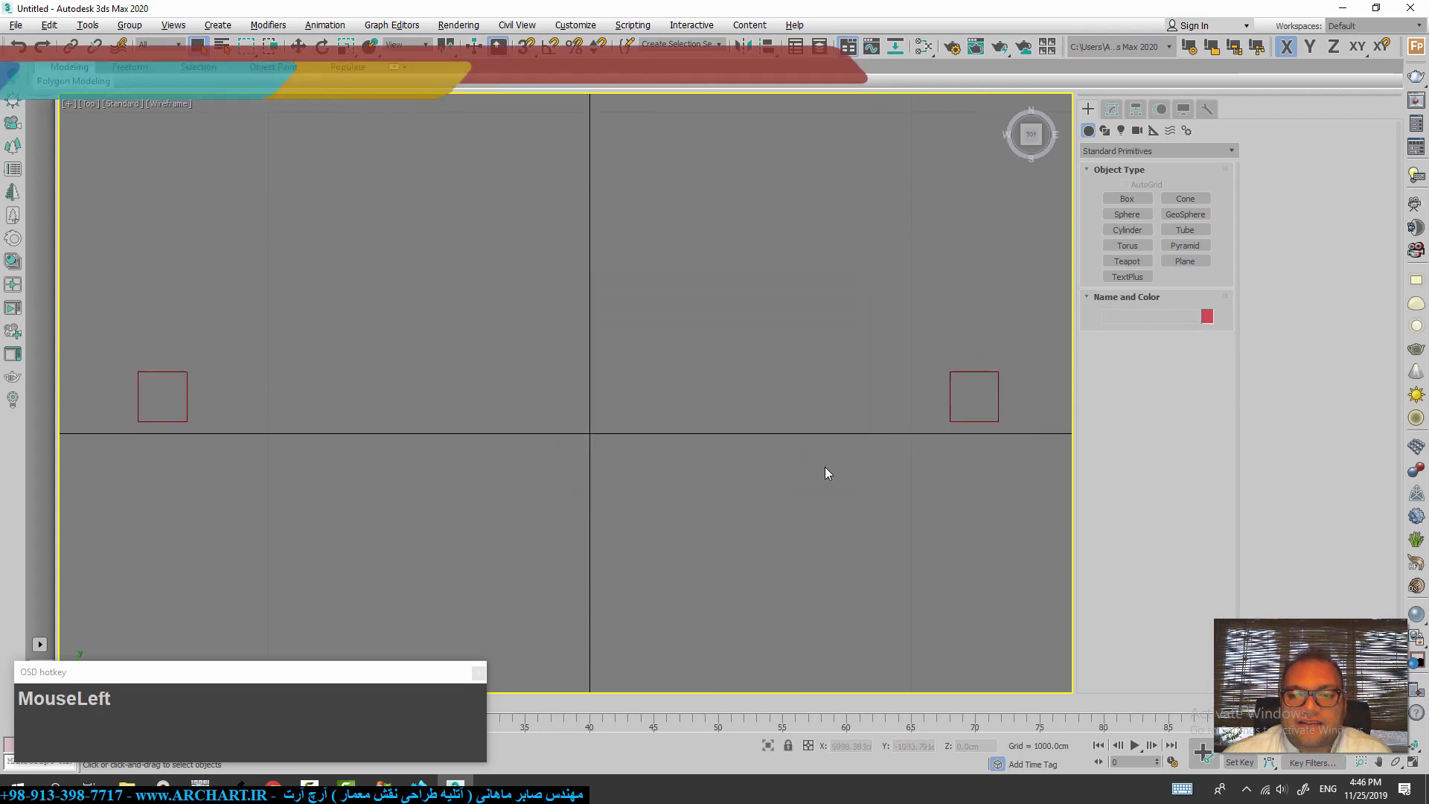
pyautogui.press('w')
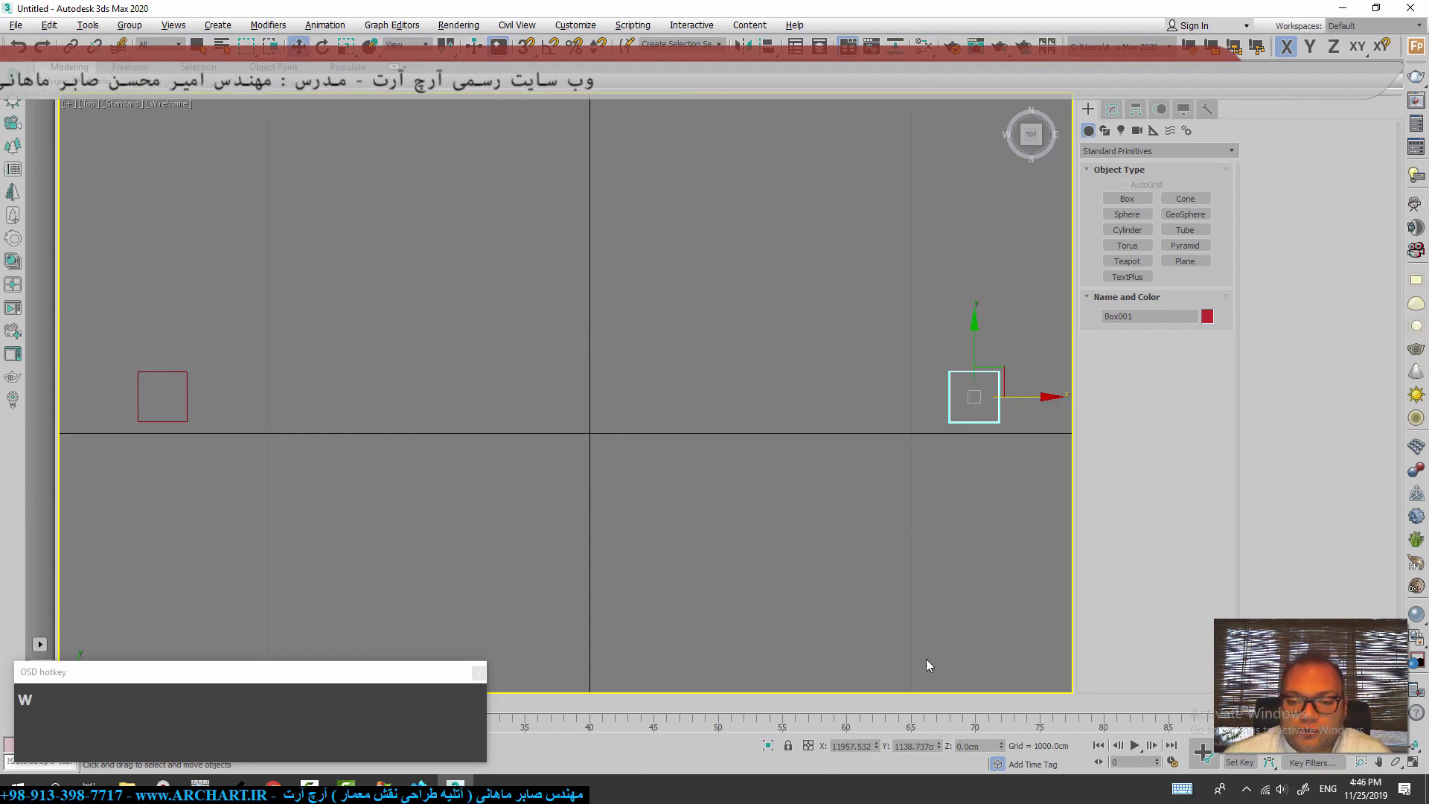
# - Enter a large X transform value for the first box, then the left box, and deselect
pyautogui.click(882, 752)
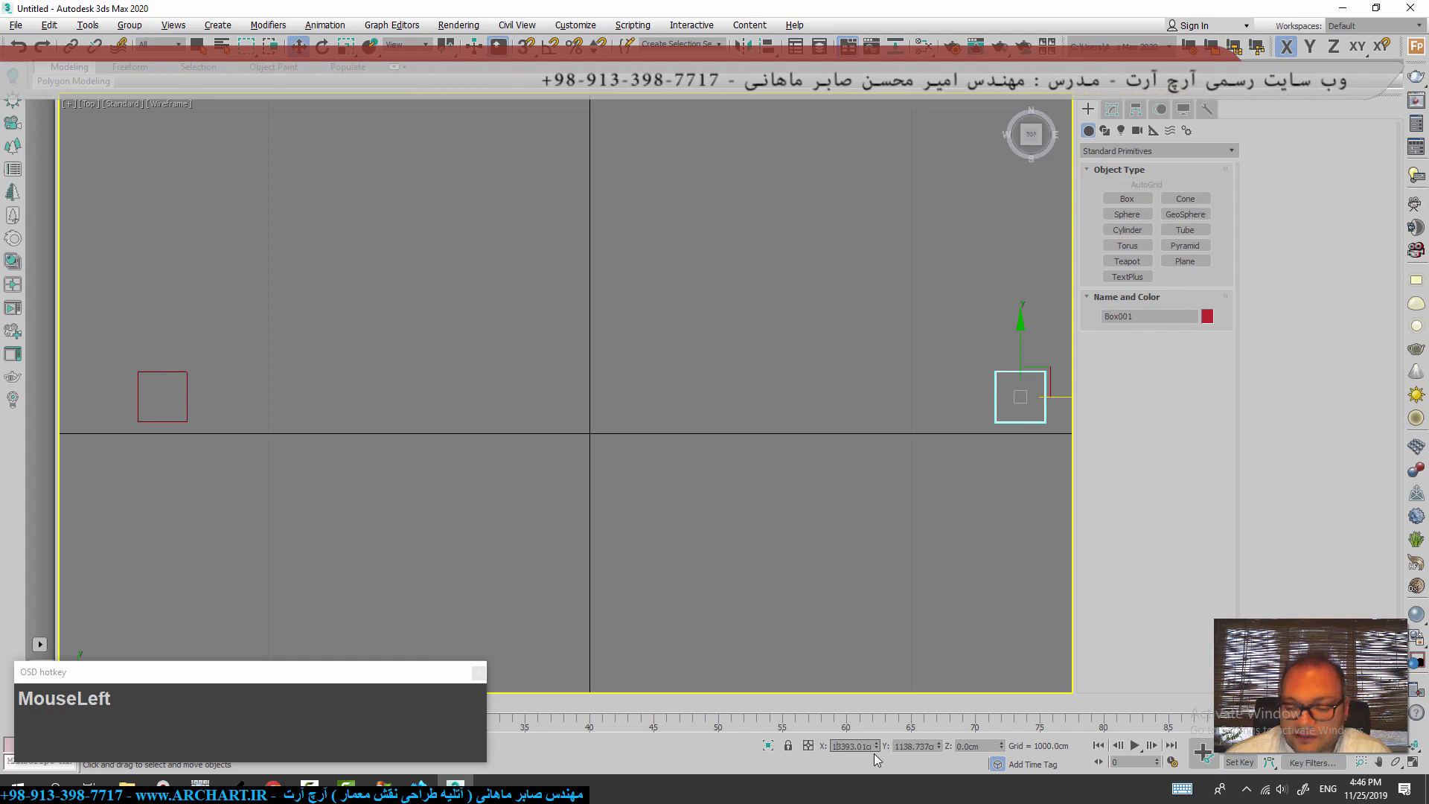
pyautogui.press('KP_0')
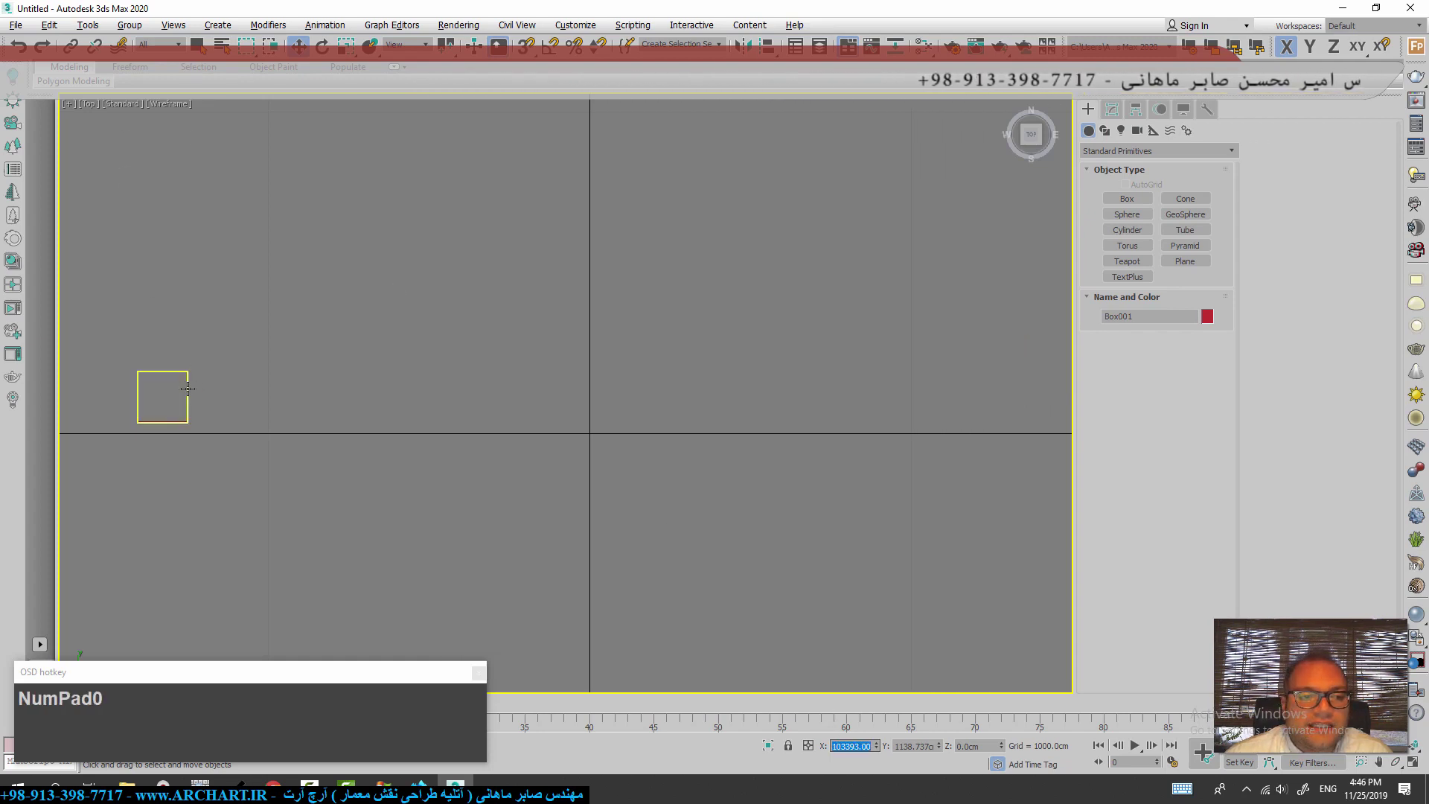
pyautogui.click(192, 387)
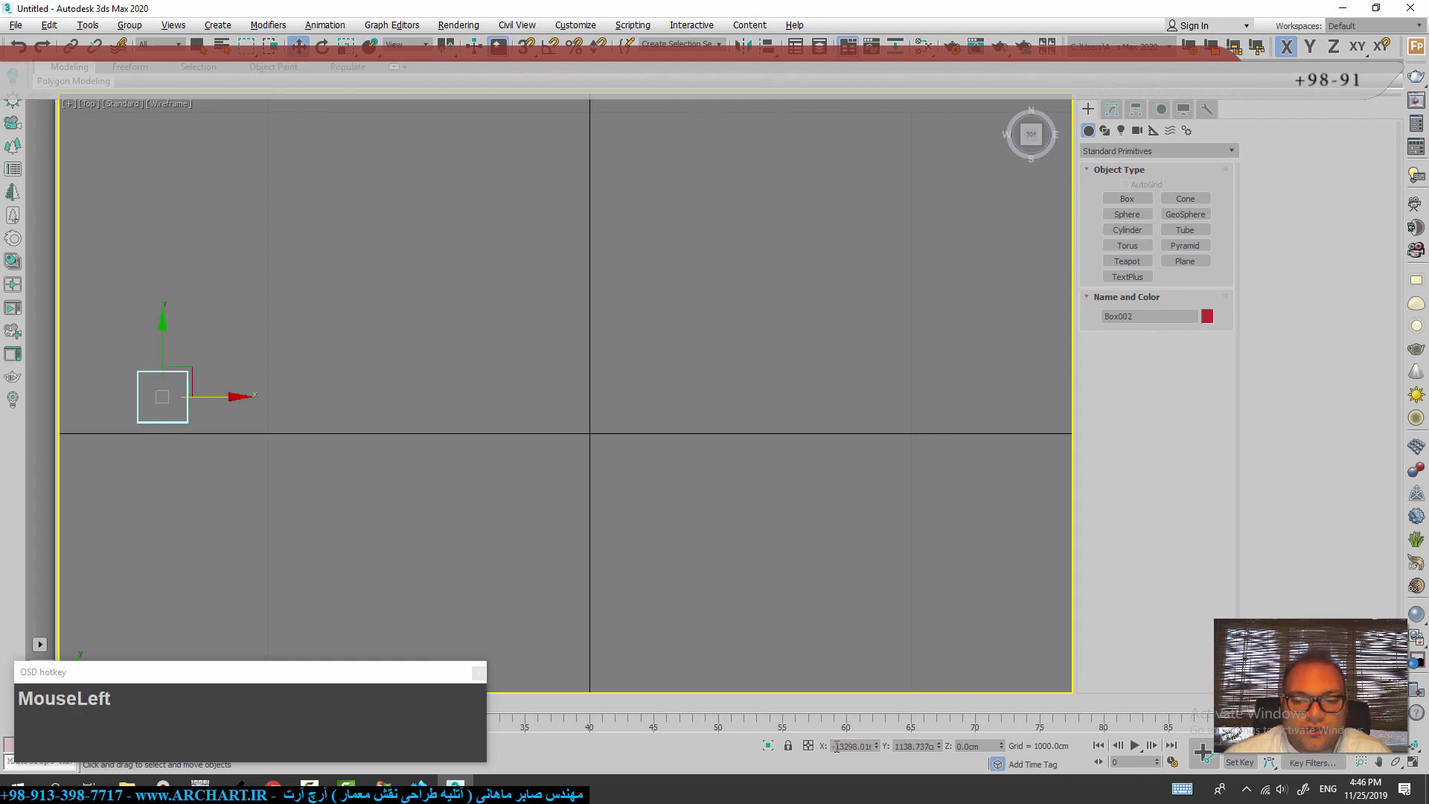
pyautogui.press('KP_0')
pyautogui.click(663, 487)
# - Return to the Perspective view and pan around looking for the moved boxes
pyautogui.press('alt+w')
pyautogui.press('alt+w')
pyautogui.middleClick(713, 396)
pyautogui.middleClick(712, 365)
pyautogui.middleClick(699, 416)
# - Zoom extents to reveal both distant boxes, select Box001 and switch to the Top view
pyautogui.click(745, 463)
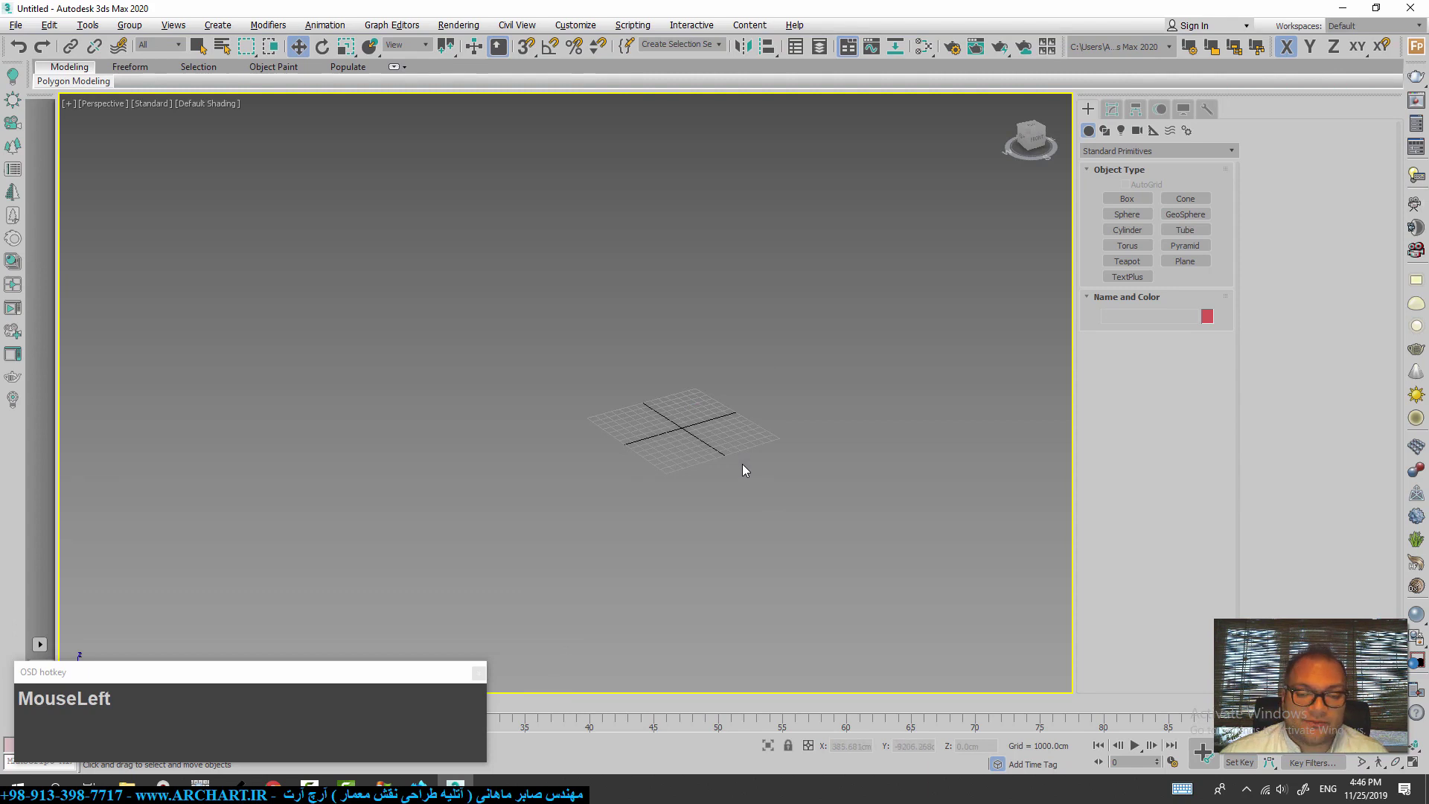
pyautogui.press('z')
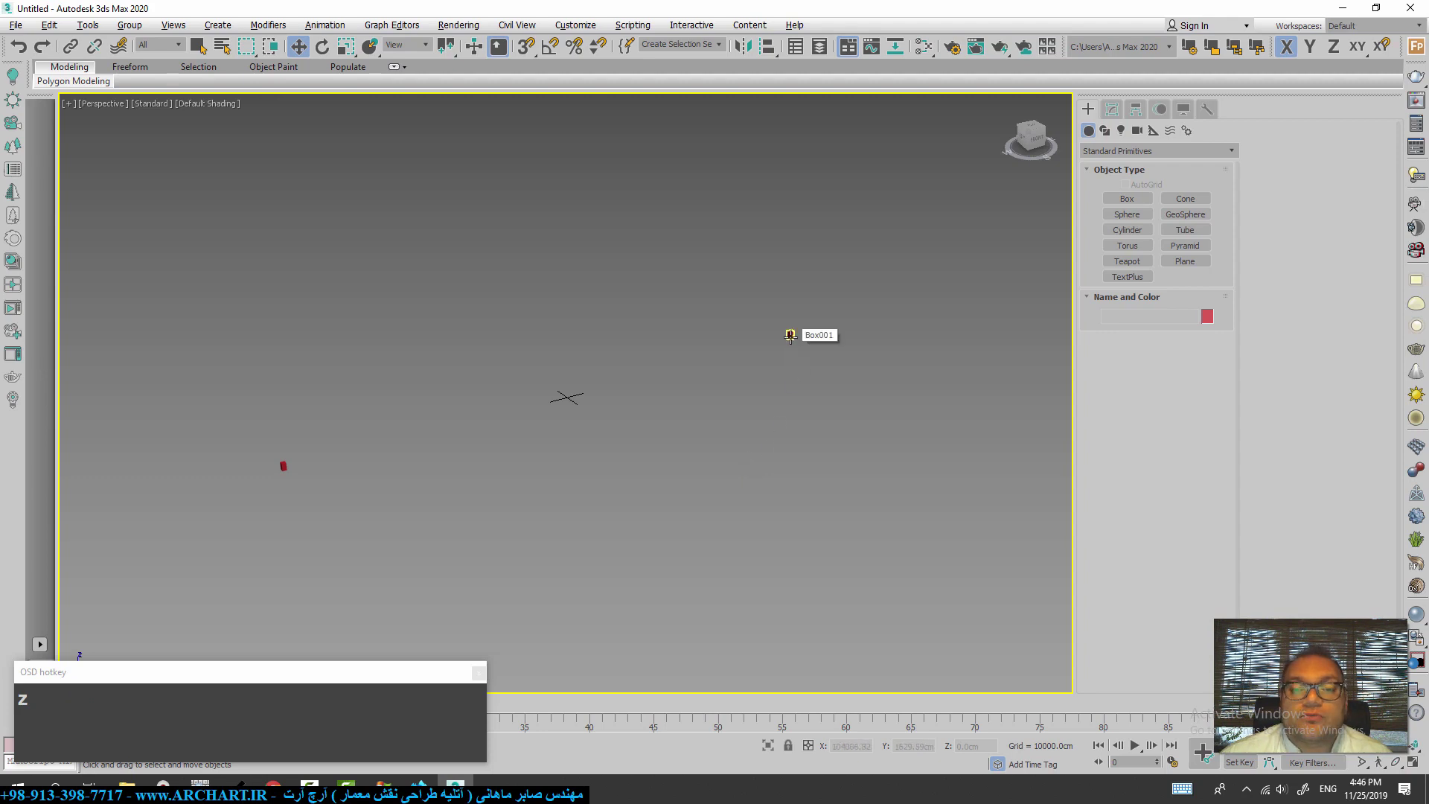
pyautogui.click(796, 336)
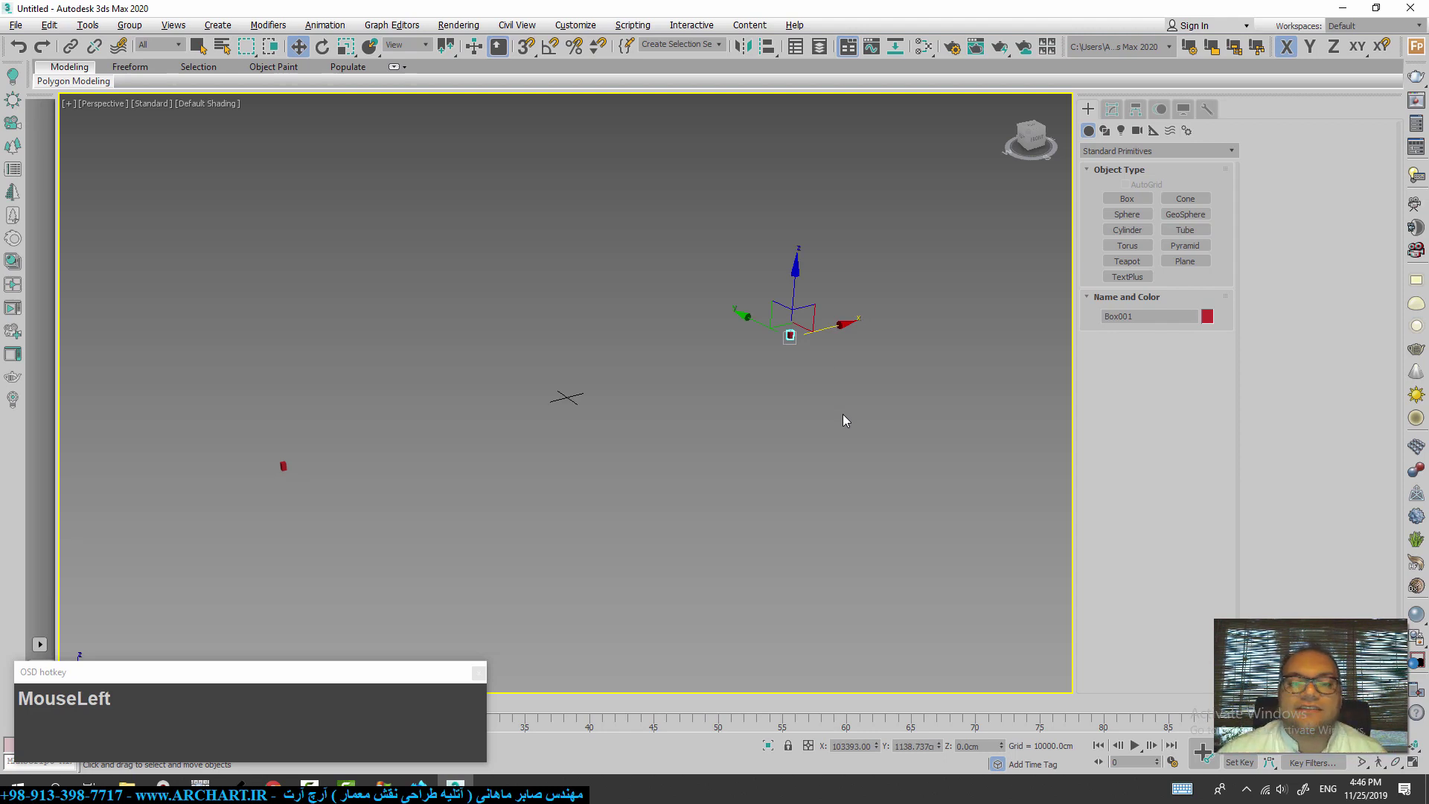
pyautogui.press('alt+w')
pyautogui.press('alt+w')
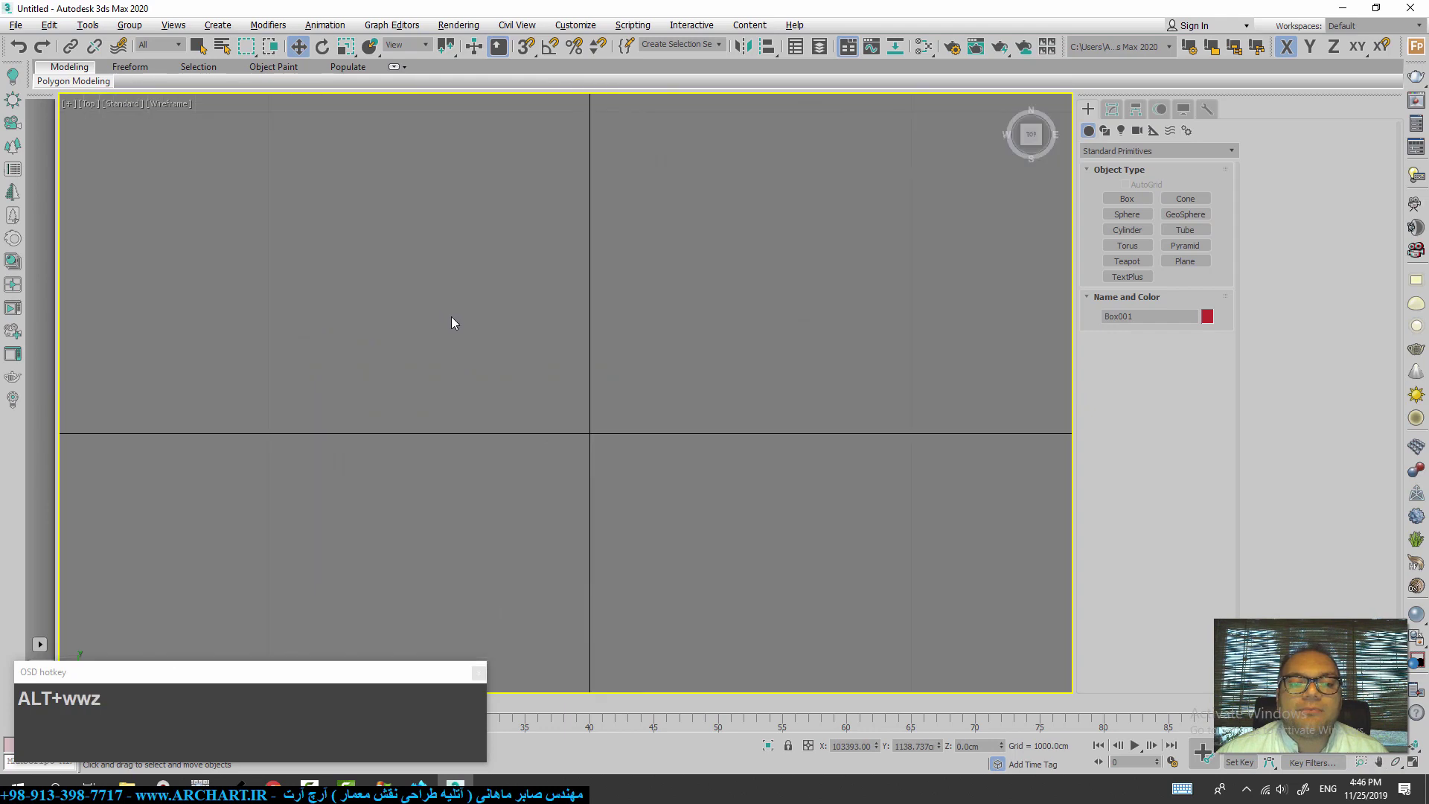
# - In Top view give each box an even larger X position via the transform type-in, then deselect
pyautogui.click(285, 353)
pyautogui.press('z')
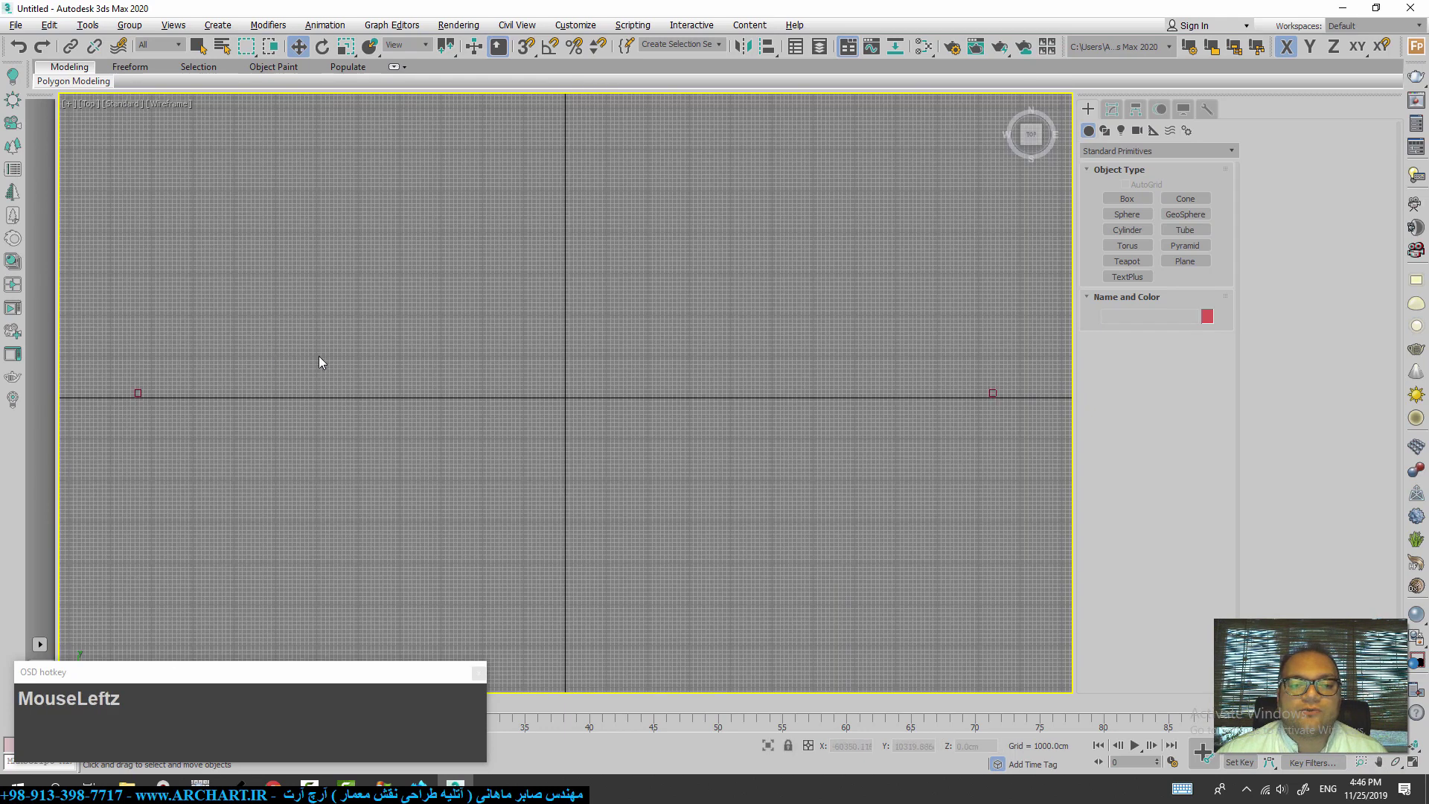
pyautogui.moveTo(996, 430); pyautogui.dragTo(944, 709)
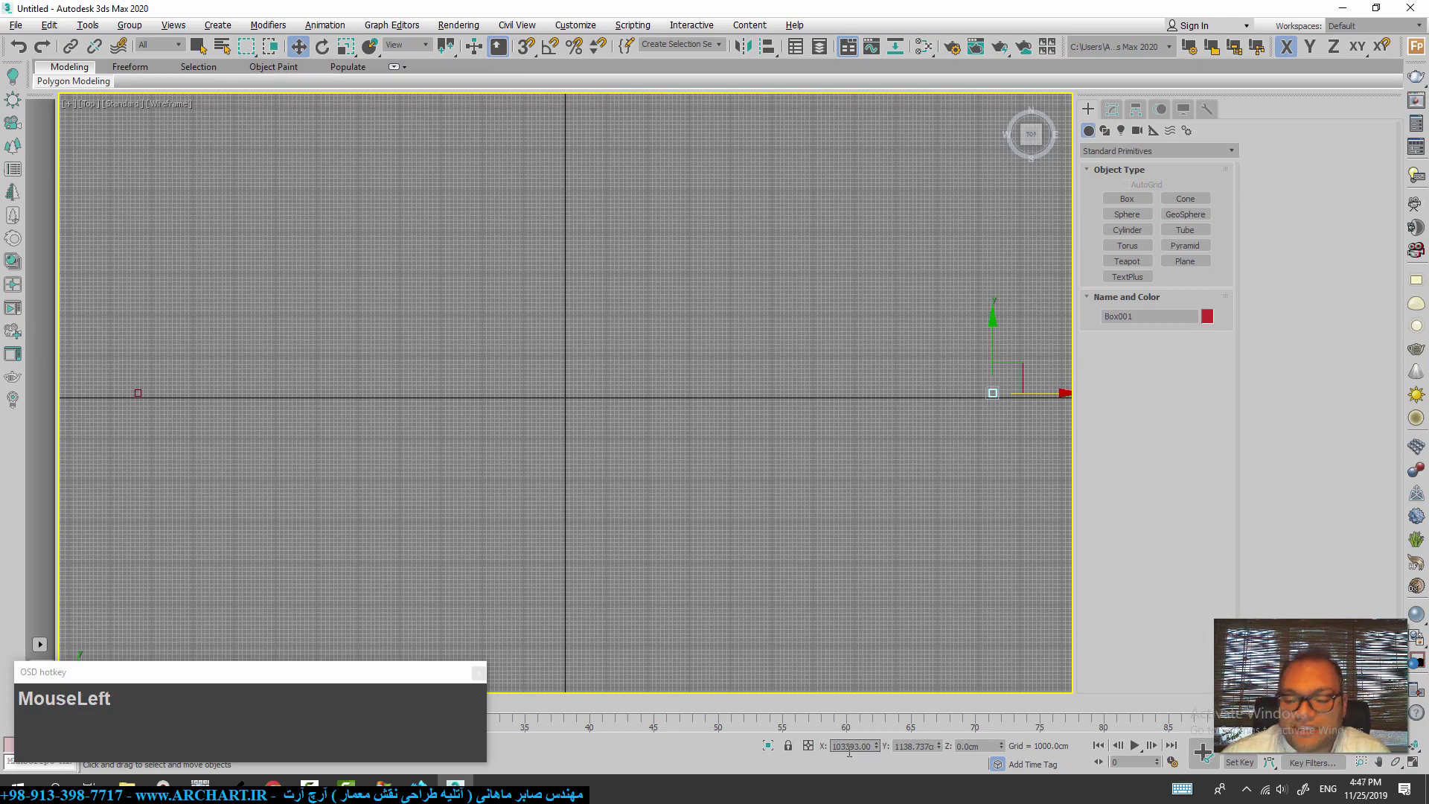
pyautogui.press('KP_0')
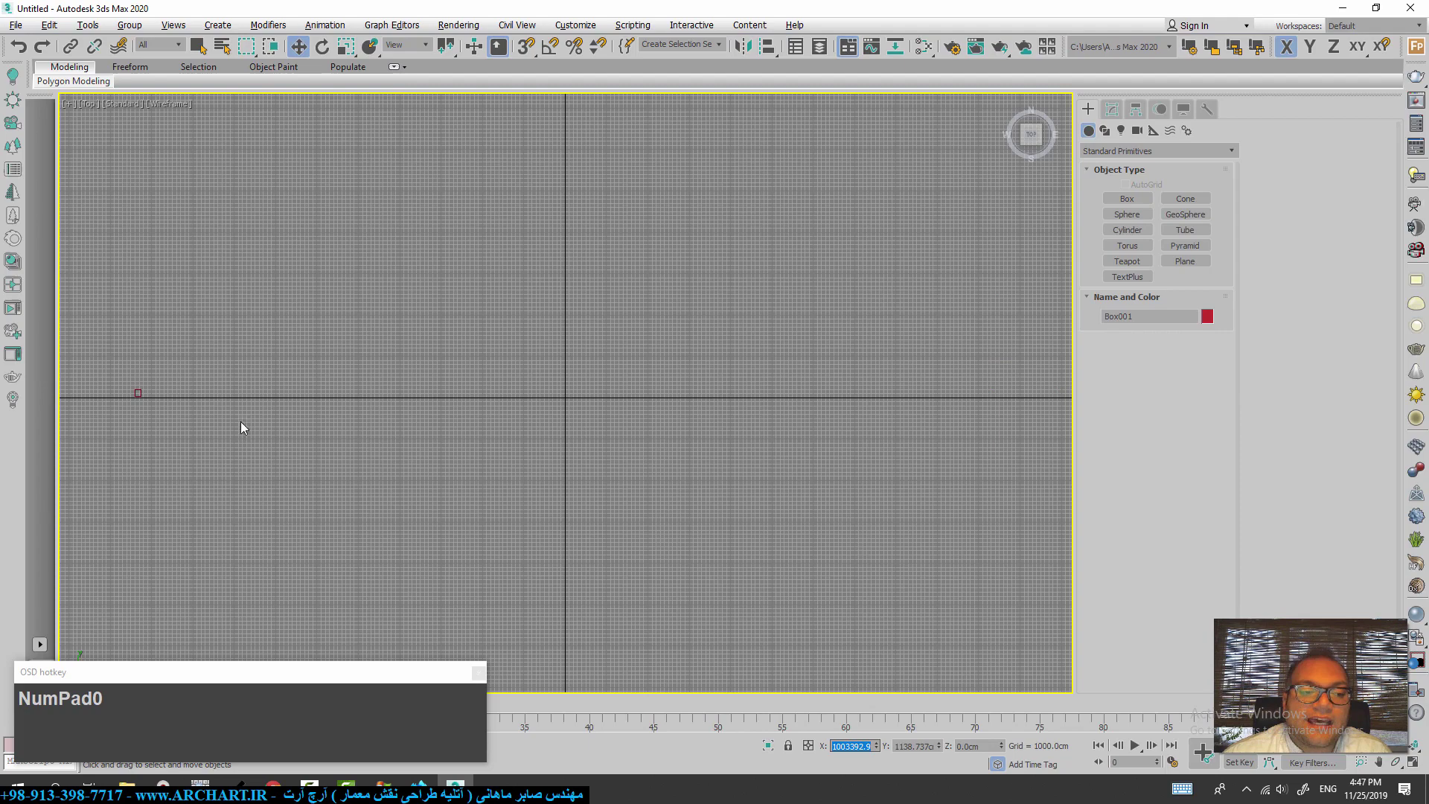
pyautogui.click(142, 393)
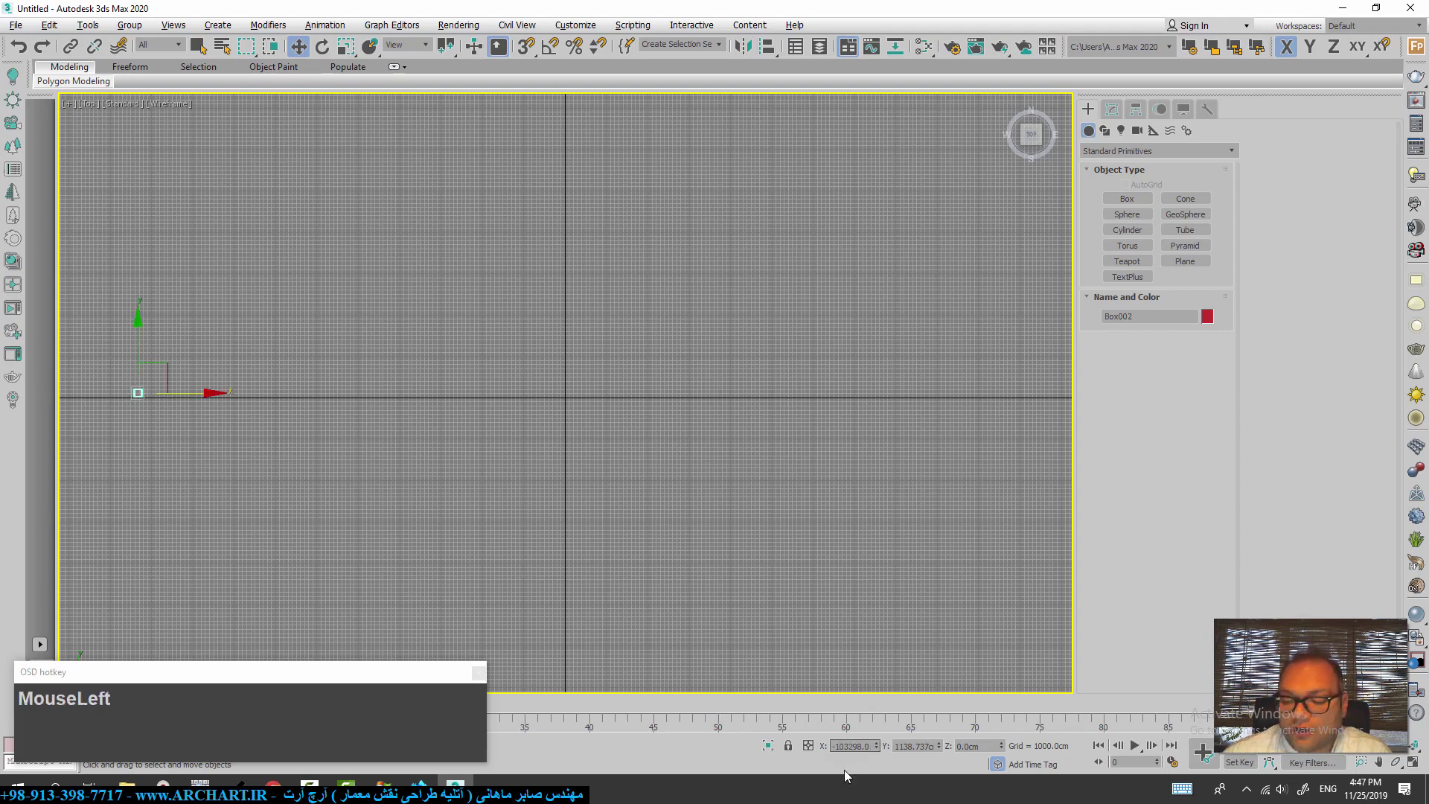
pyautogui.press('KP_0')
pyautogui.click(728, 548)
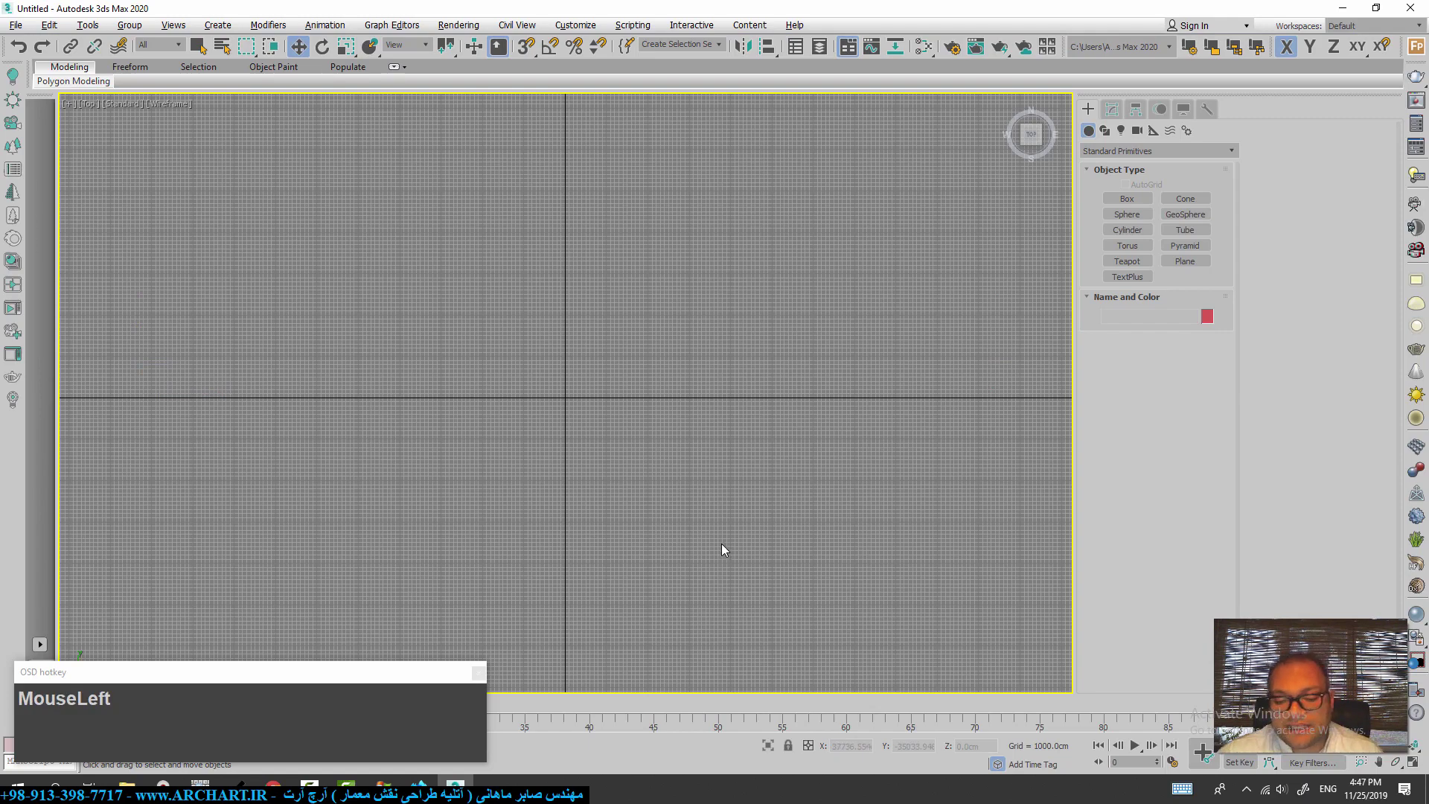
# - Switch to Perspective and zoom extents so both boxes show as tiny specks
pyautogui.press('p')
pyautogui.press('z')
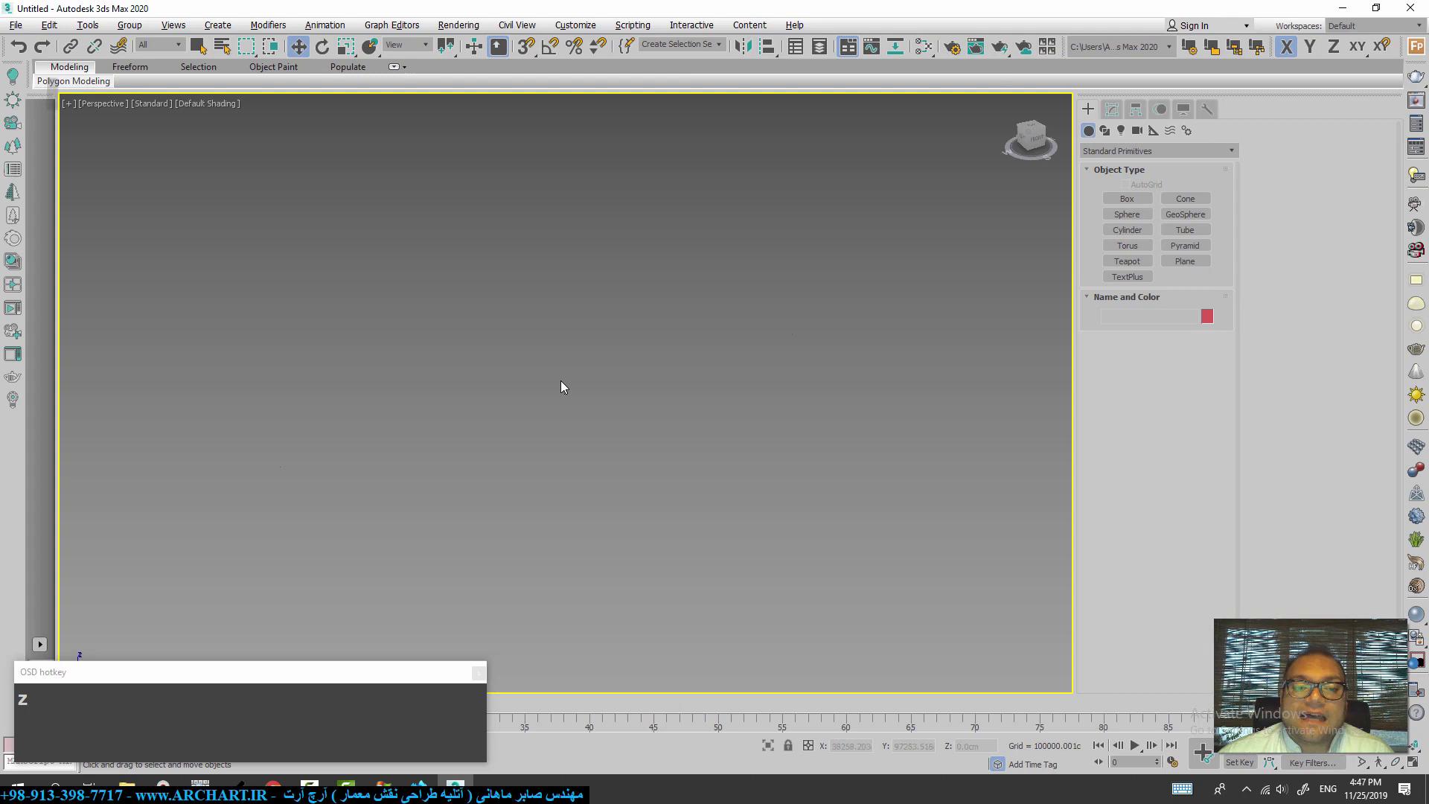
# - Select both boxes with Ctrl+A in Perspective and switch to the Top view
pyautogui.scroll(3)
pyautogui.scroll(-3)
pyautogui.scroll(3)
pyautogui.press('ctrl+a')
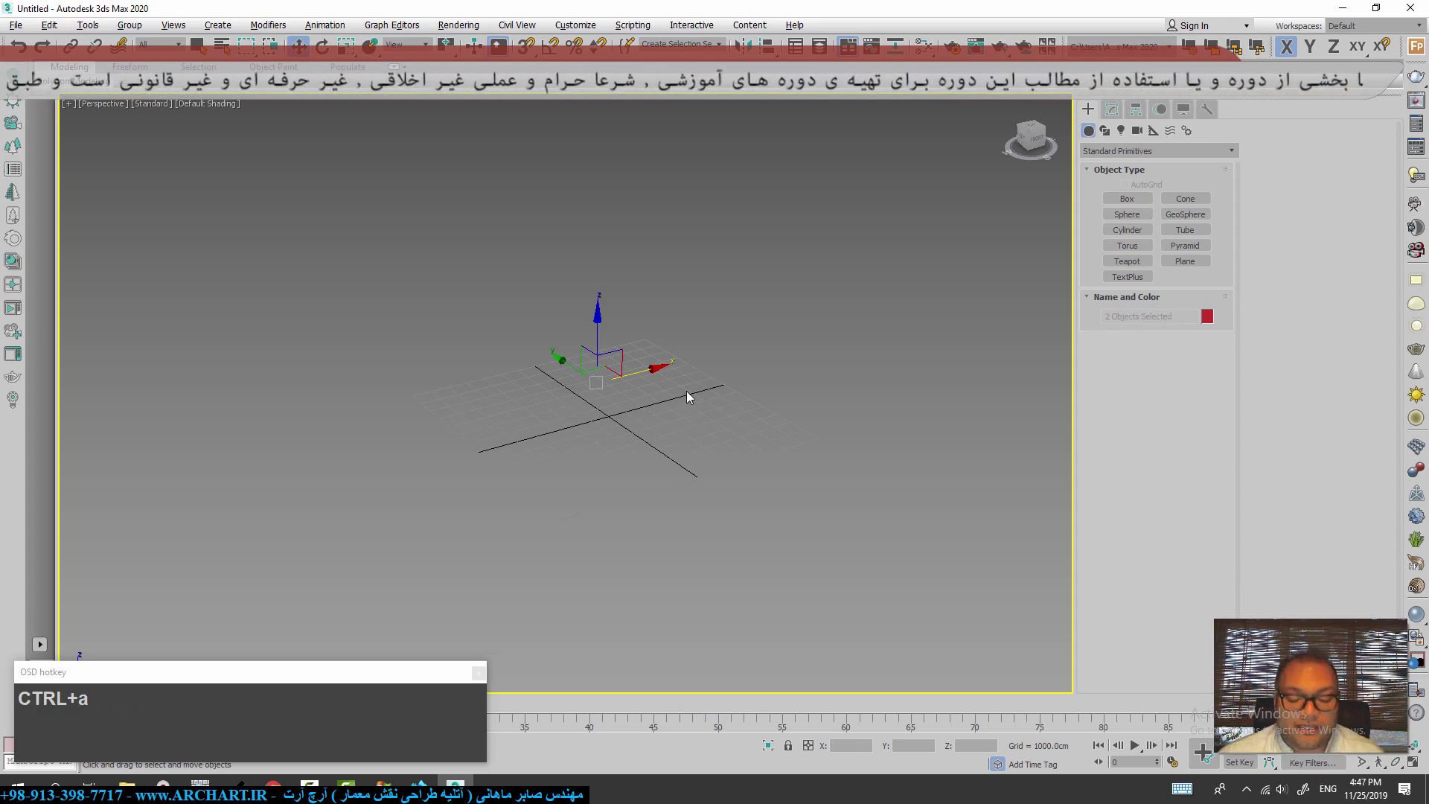
pyautogui.press('t')
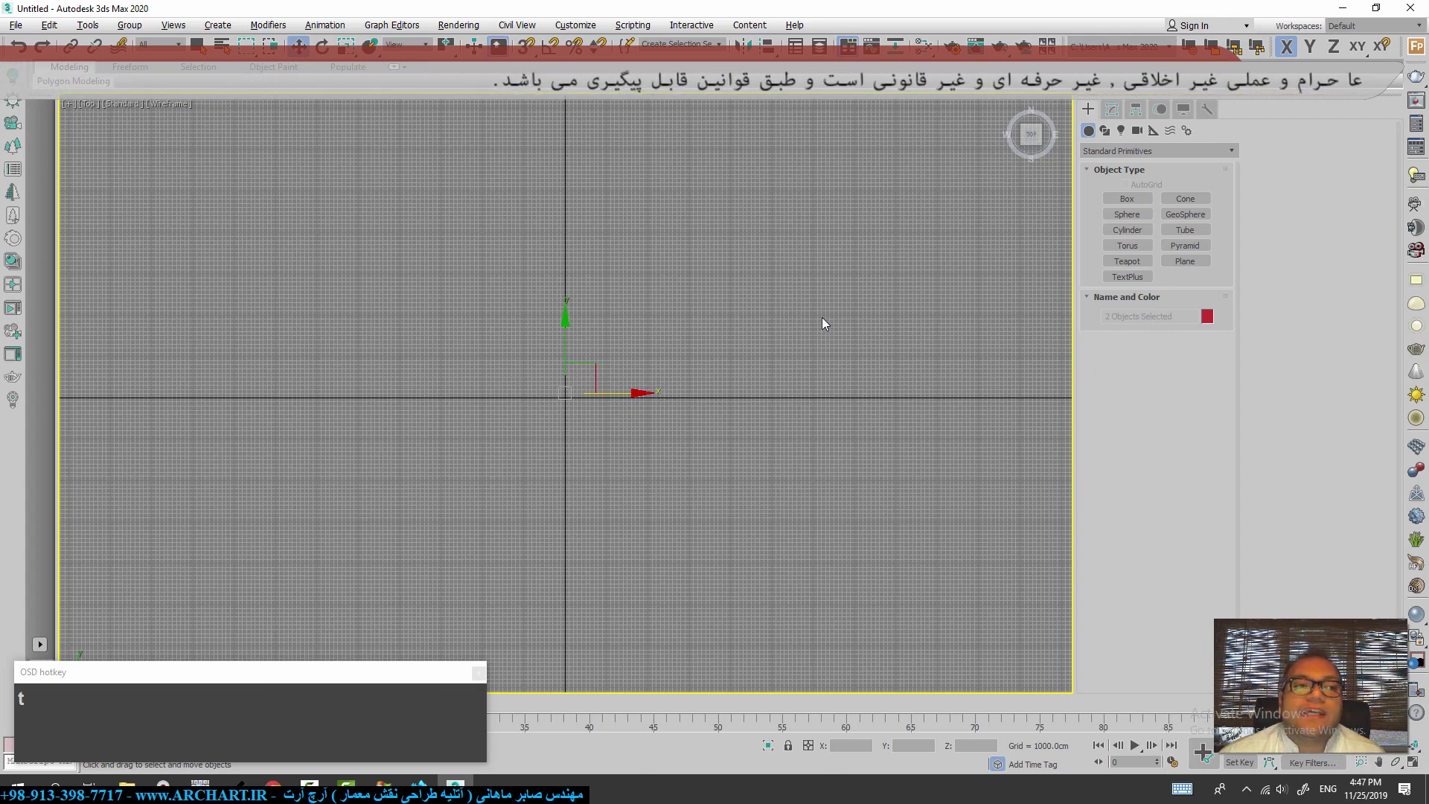
# - Frame everything in Top view and toggle between selecting both boxes and clearing the selection
pyautogui.press('z')
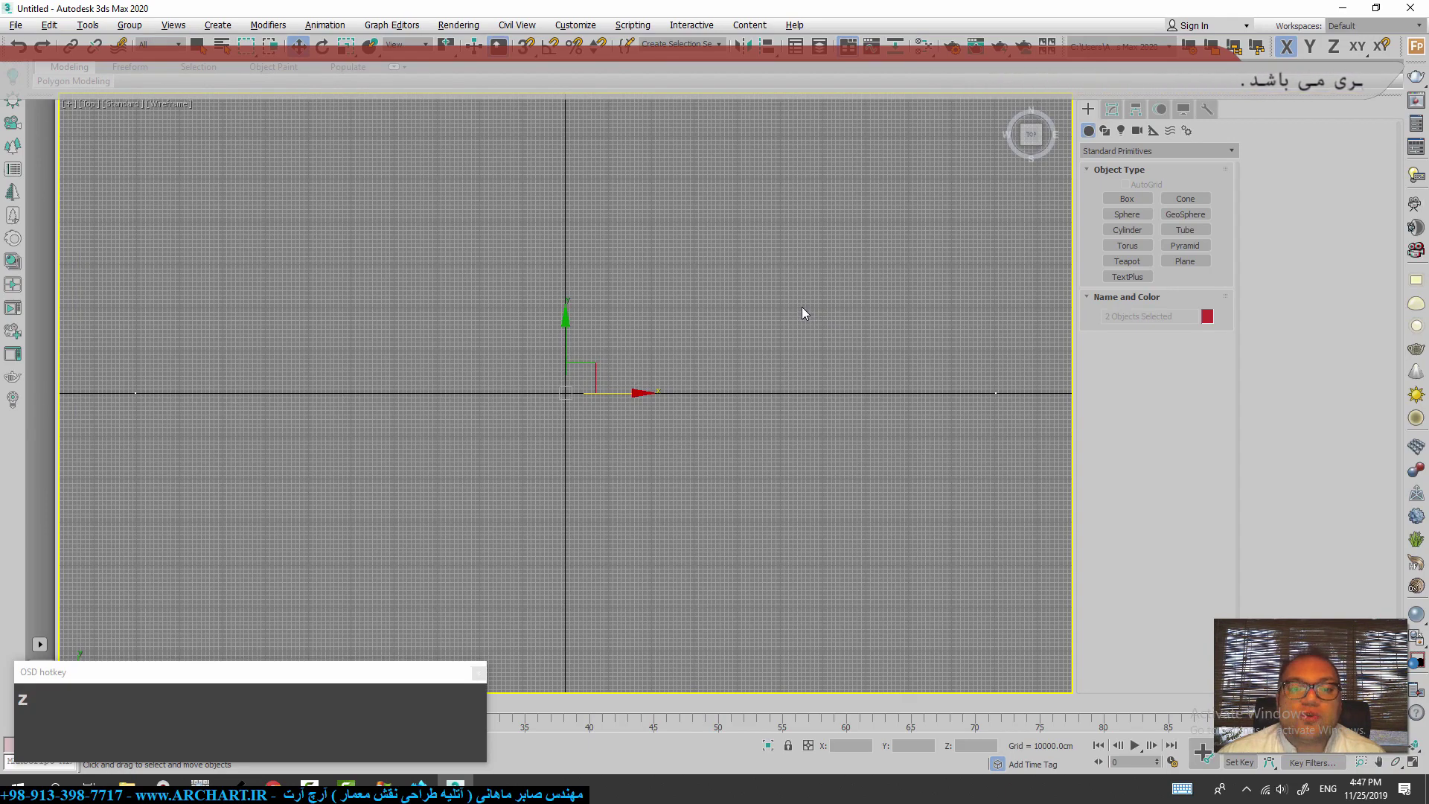
pyautogui.moveTo(806, 312); pyautogui.dragTo(806, 312)
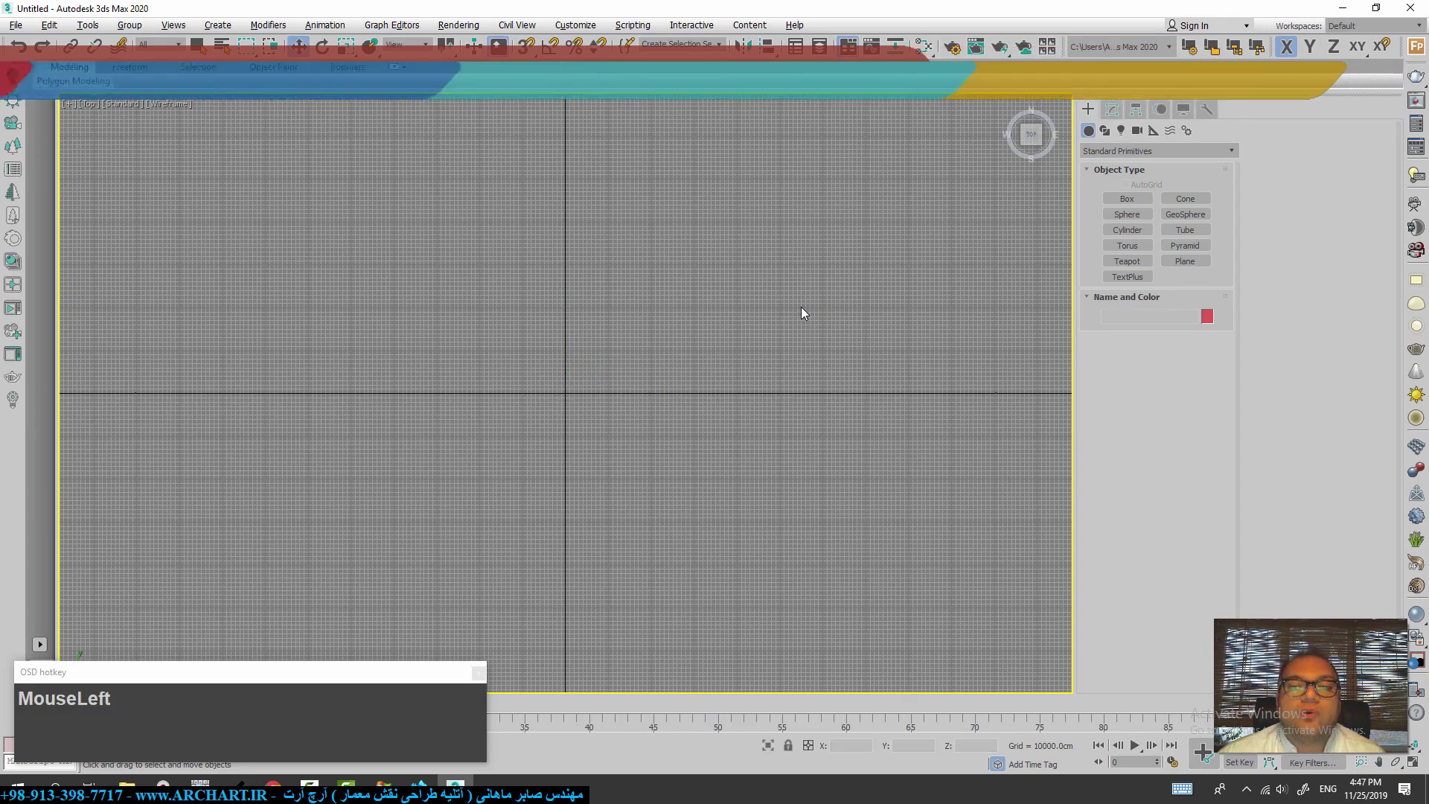
pyautogui.press('ctrl+a')
pyautogui.press('q')
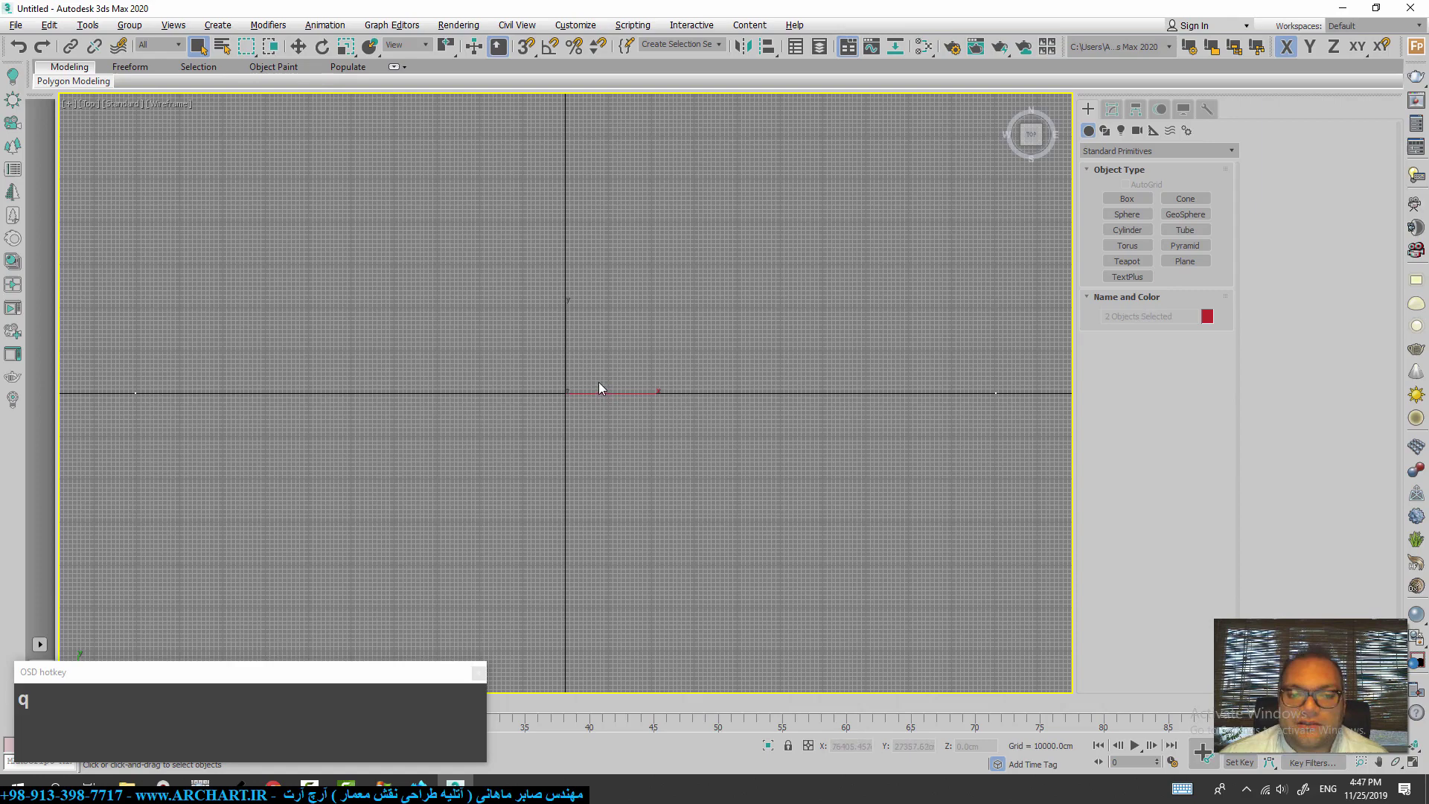
pyautogui.click(684, 417)
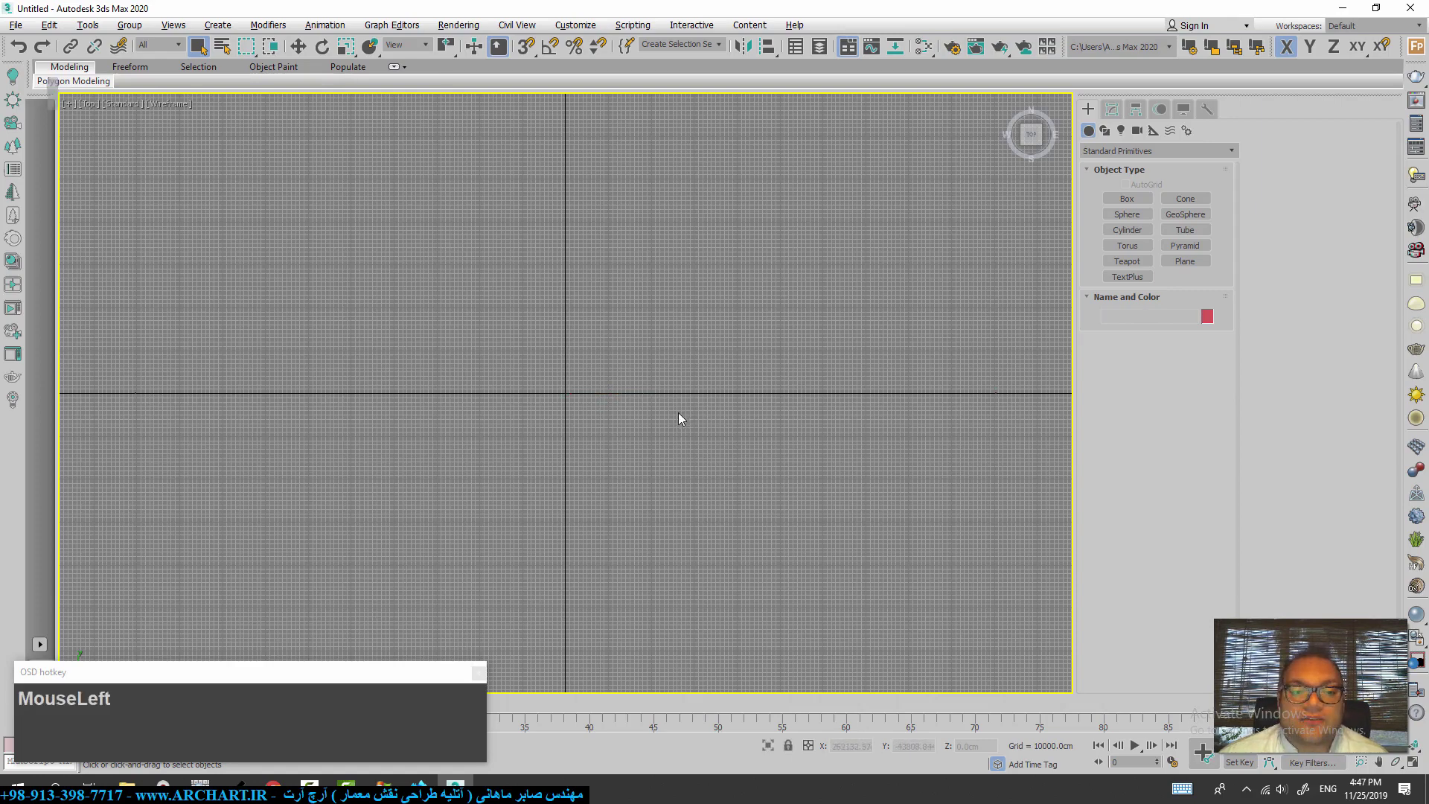
pyautogui.press('ctrl+a')
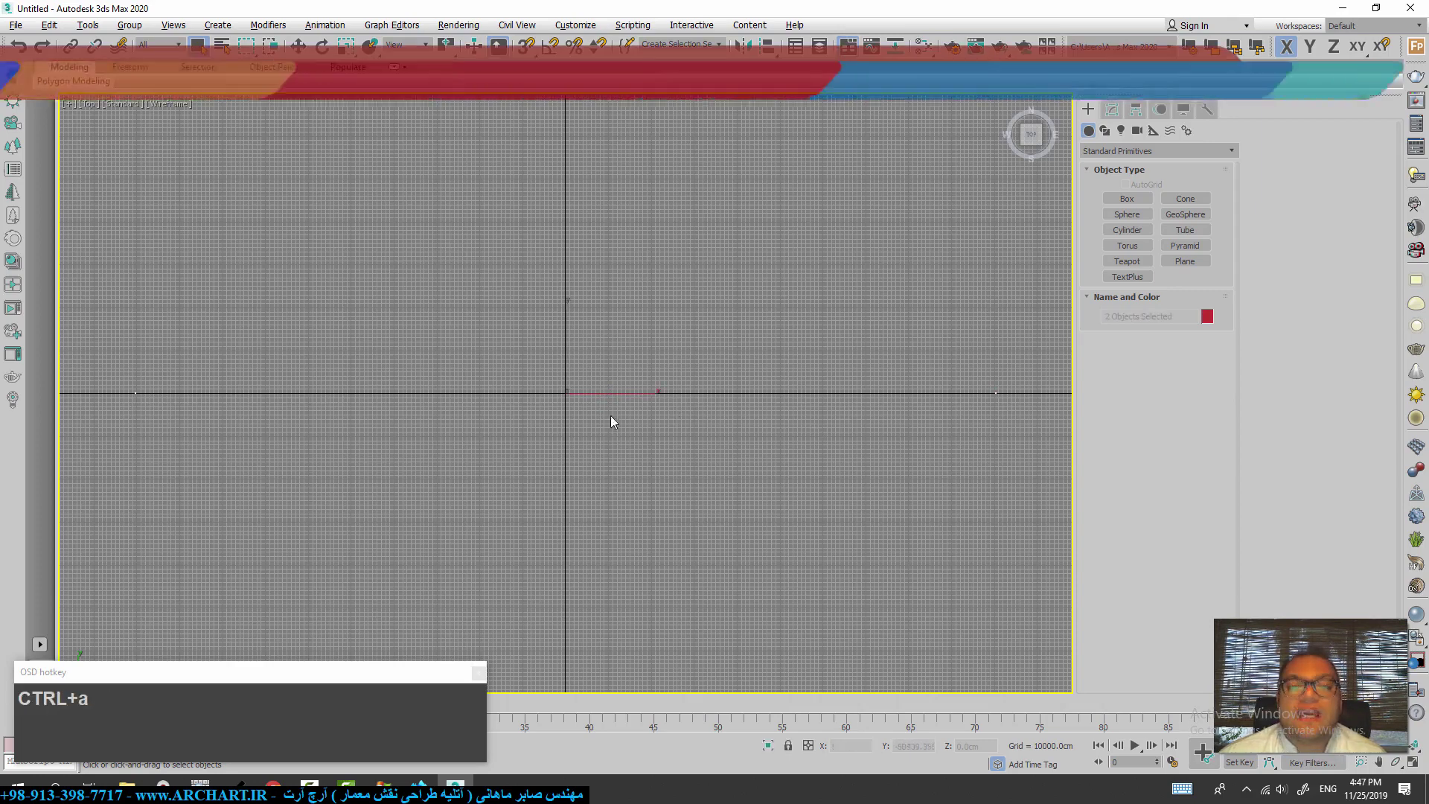
pyautogui.scroll(-3)
pyautogui.click(848, 465)
# - With Move active select the first box, then fit both distant boxes and select all again
pyautogui.press('w')
pyautogui.click(817, 431)
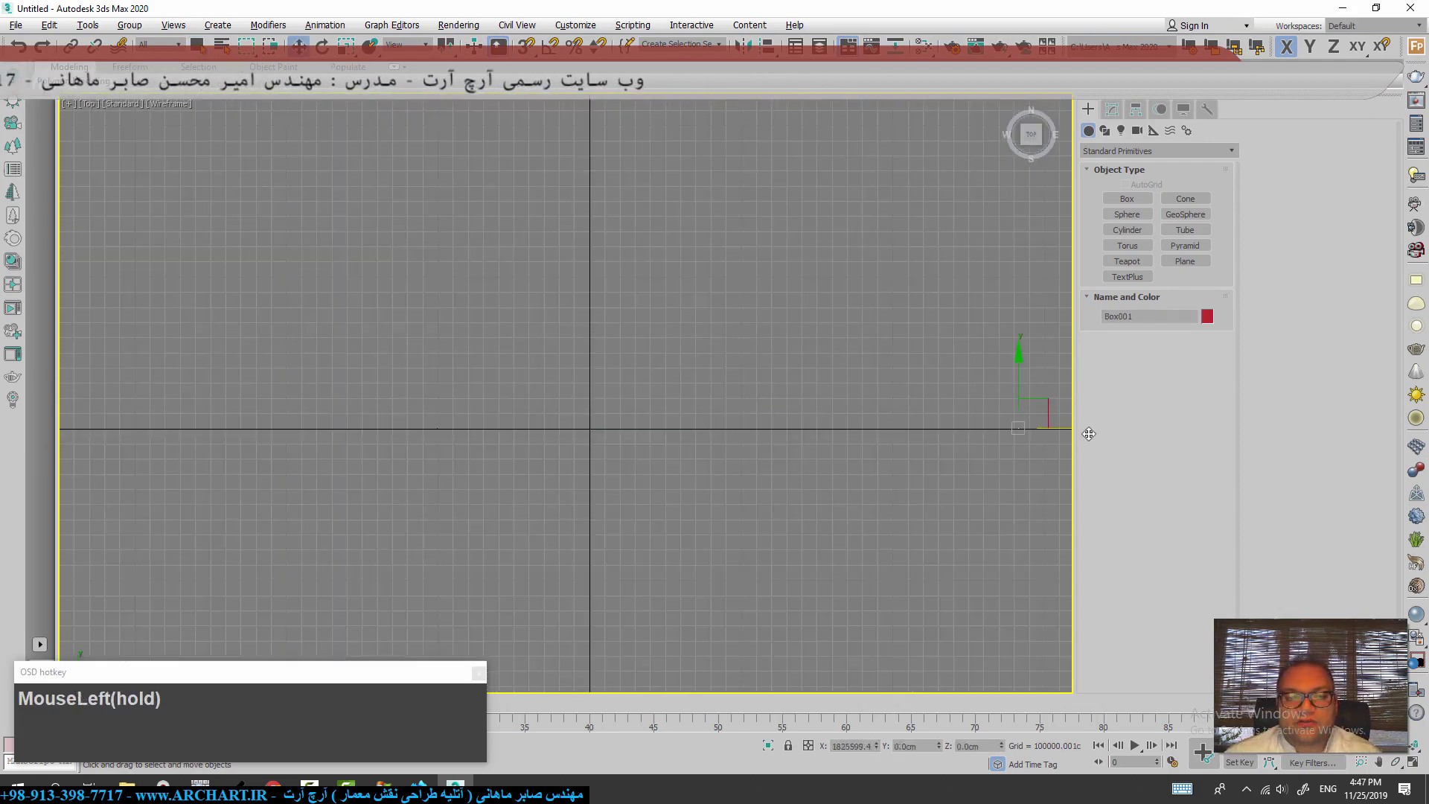
pyautogui.press('q')
pyautogui.click(468, 477)
pyautogui.press('z')
pyautogui.press('ctrl+a')
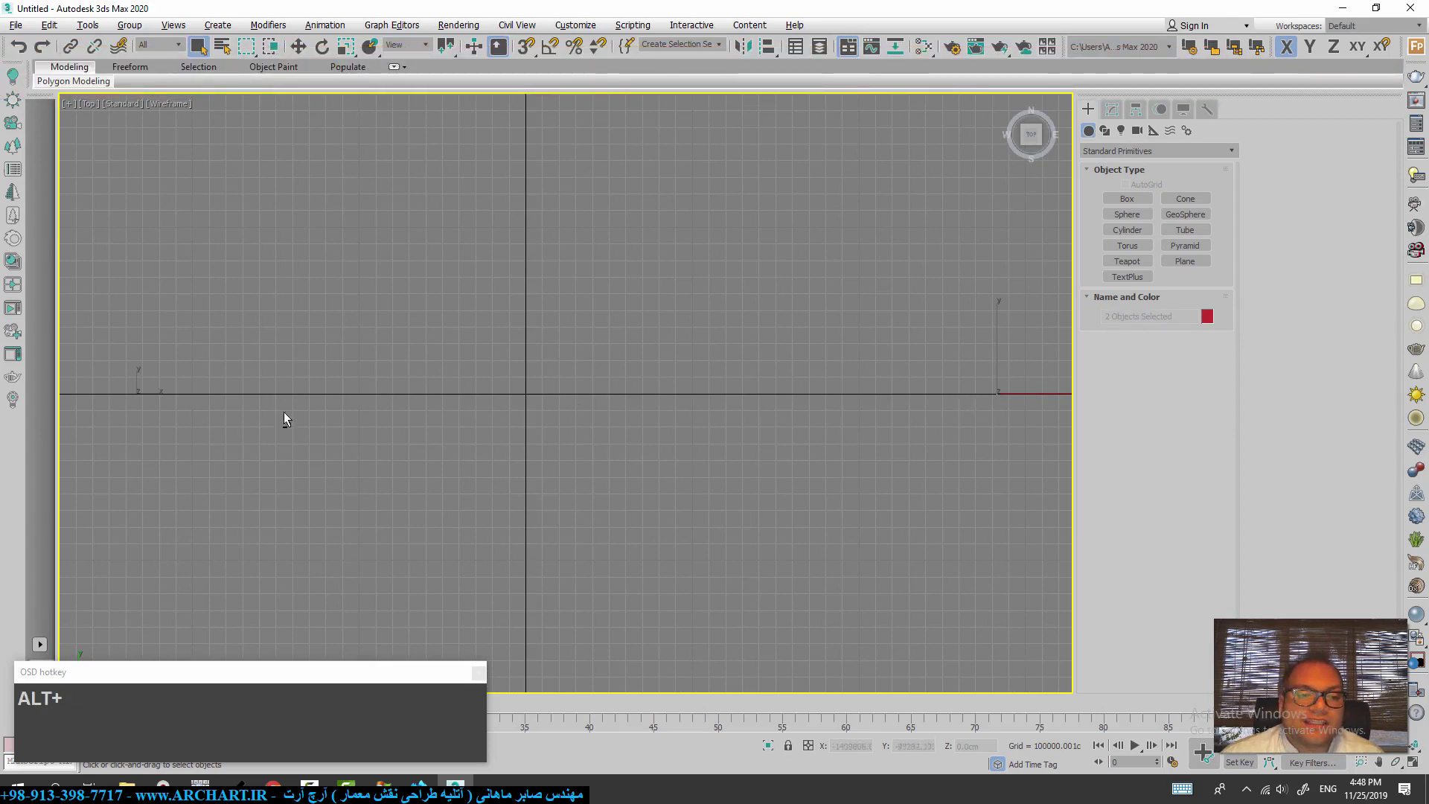
# - Select just Box001, zoom extents on it and restore the four-viewport layout
pyautogui.click(301, 464)
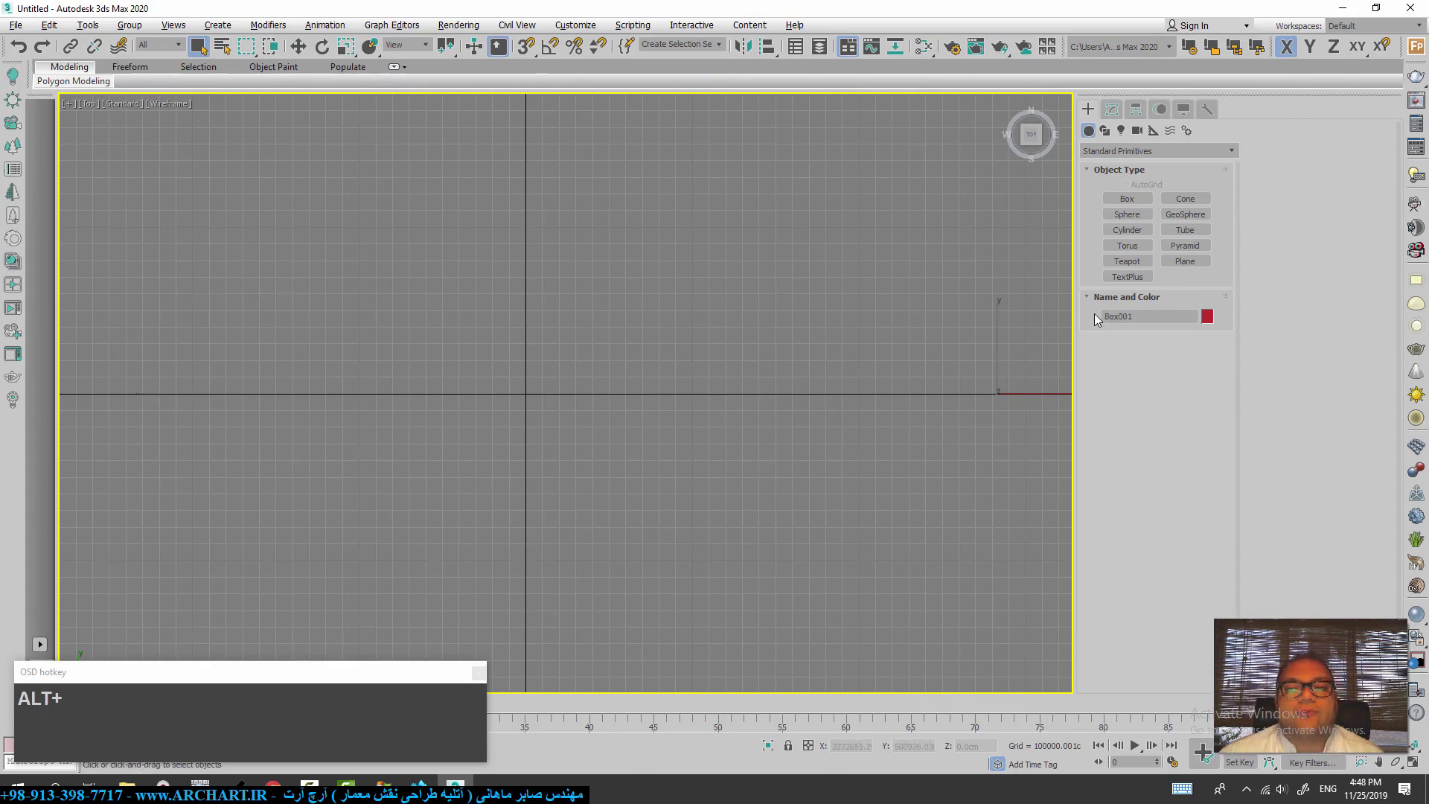
pyautogui.press('z')
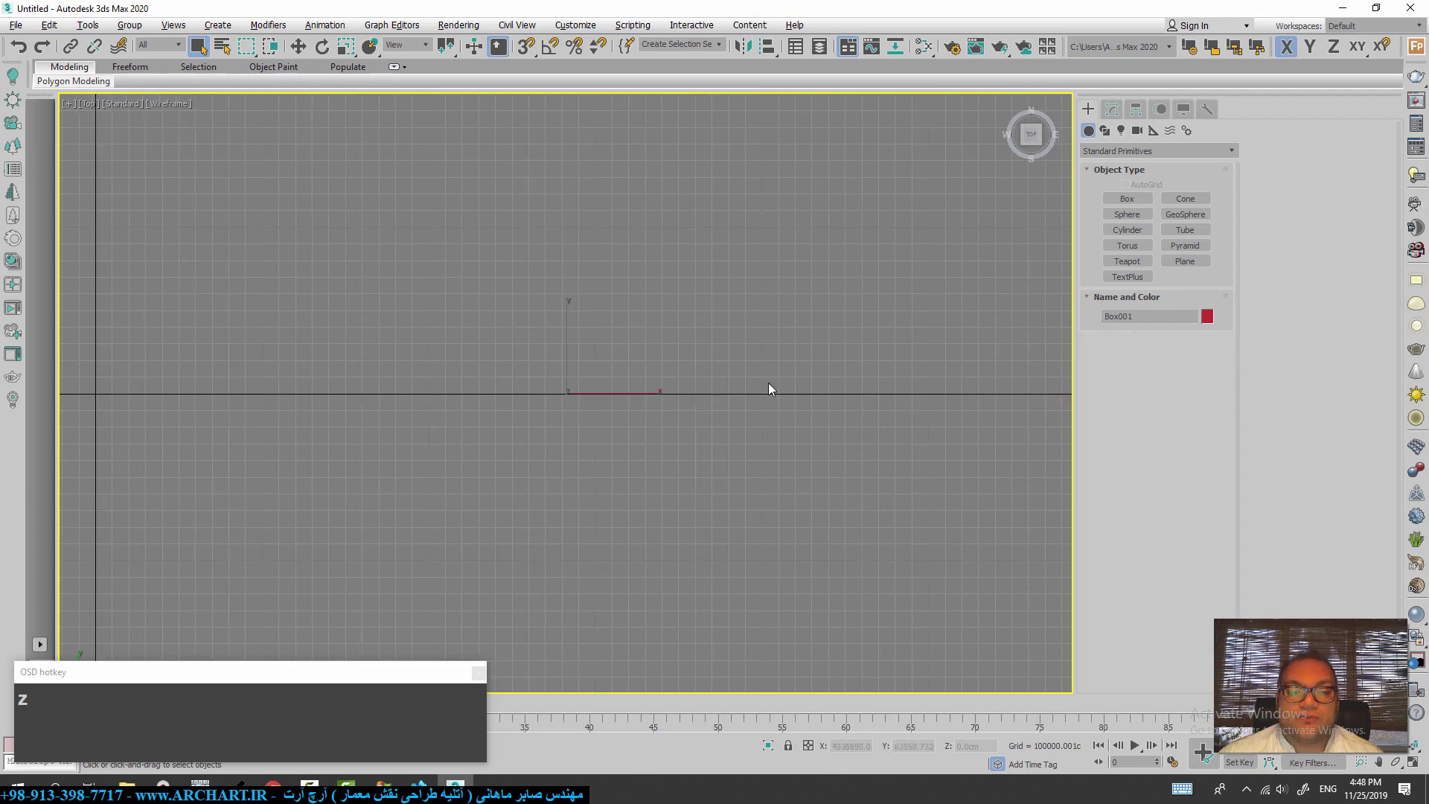
pyautogui.press('alt+w')
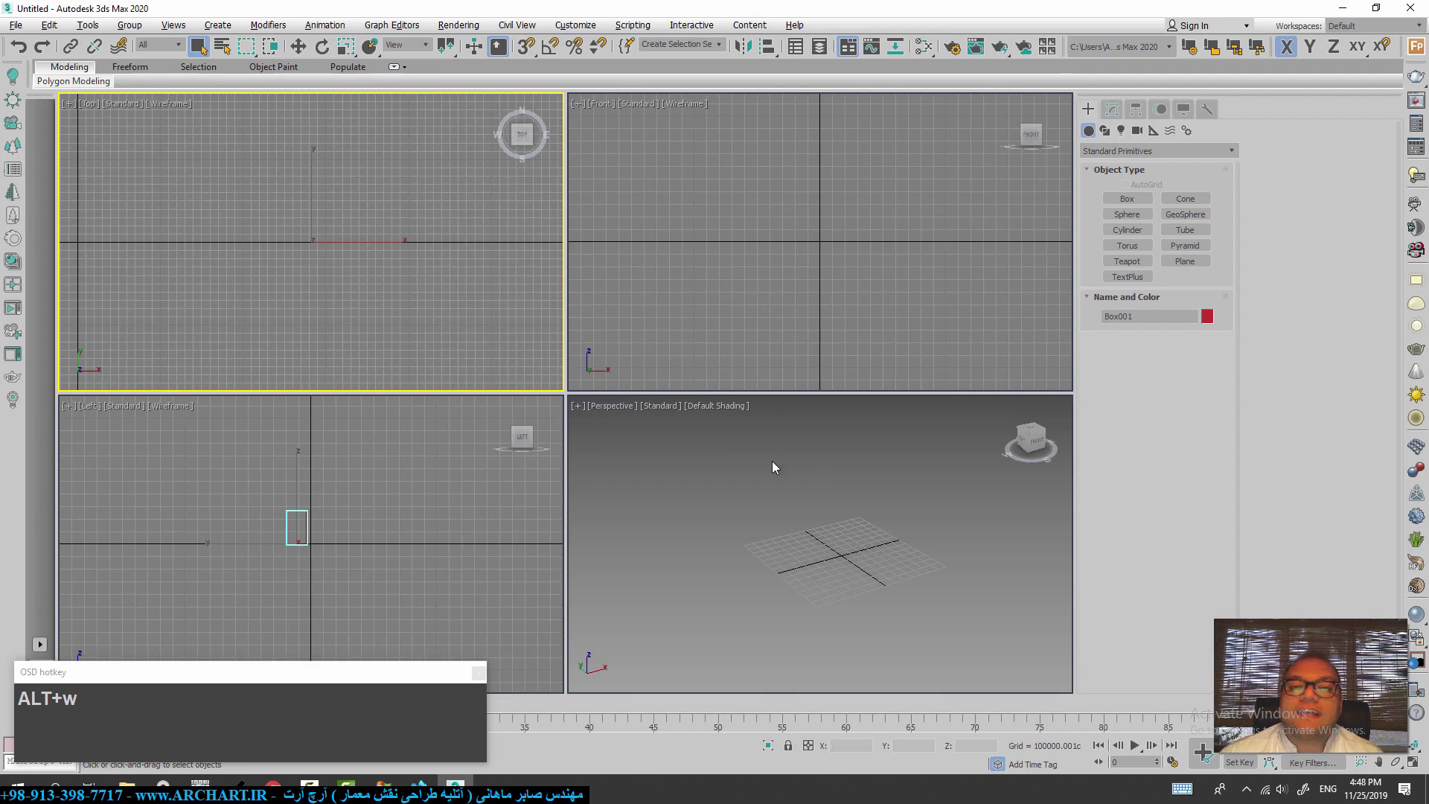
# - Maximize Perspective and repeatedly zoom extents on the selected red box while scrolling
pyautogui.press('alt+w')
pyautogui.press('alt+z')
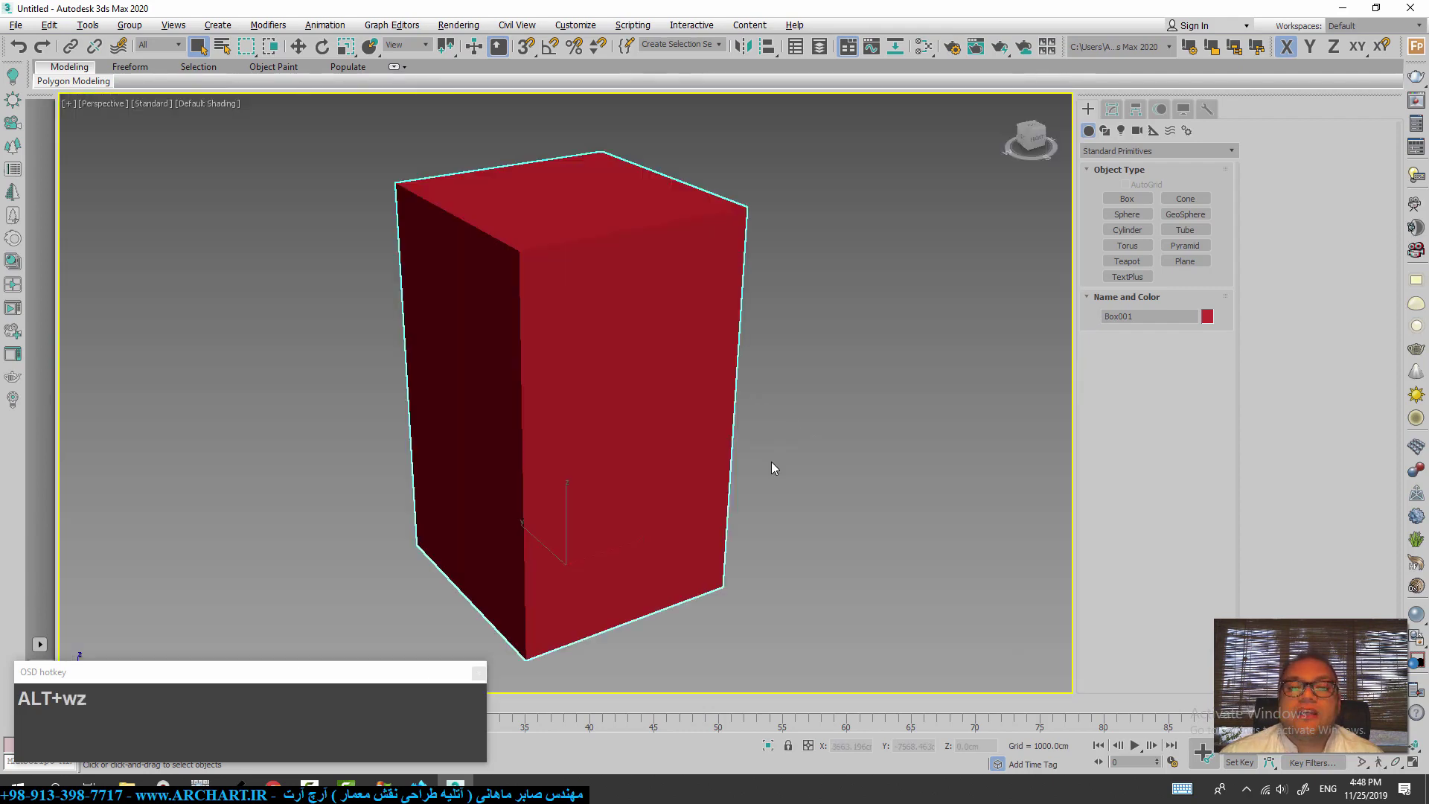
pyautogui.scroll(-3)
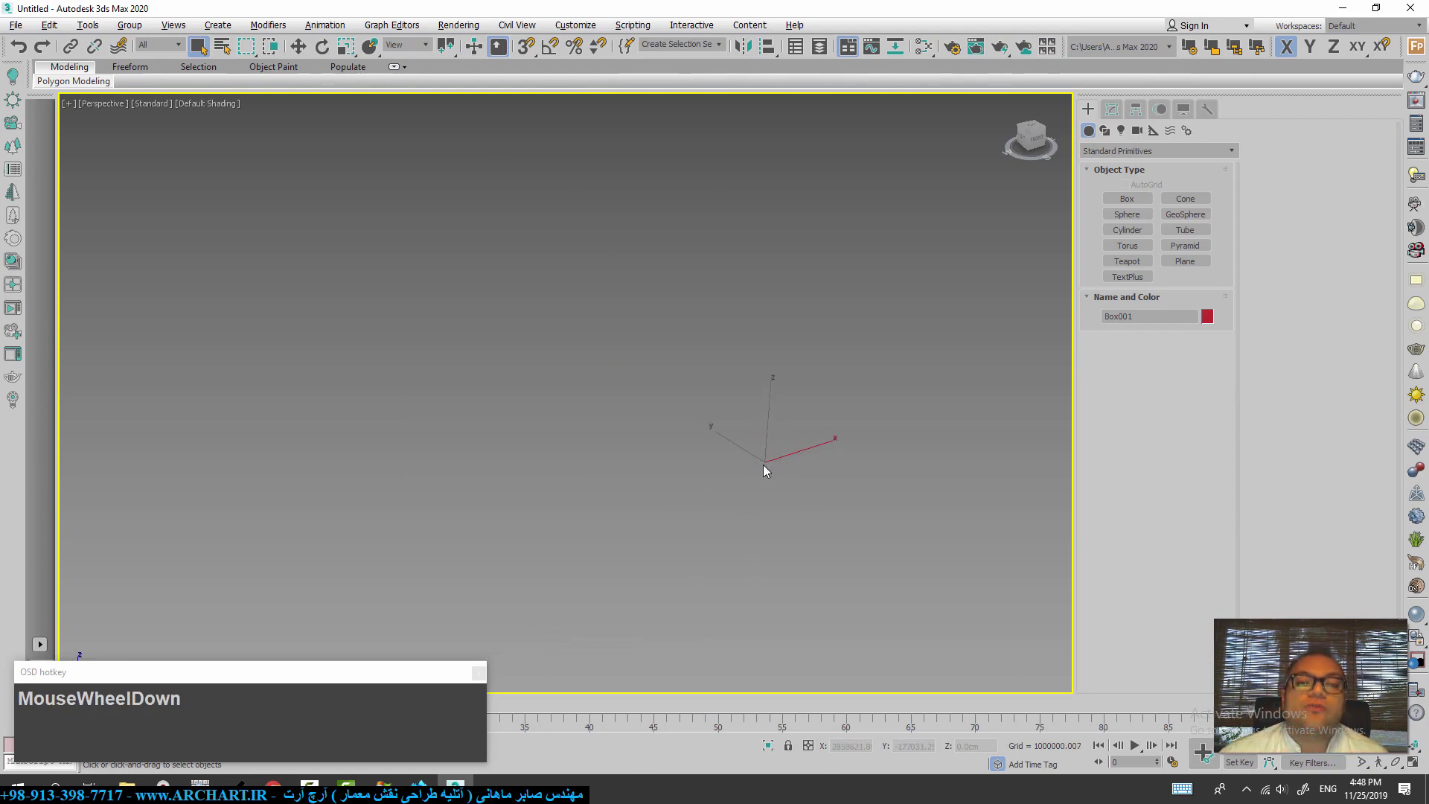
pyautogui.scroll(3)
pyautogui.press('z')
pyautogui.press('z')
pyautogui.scroll(3)
pyautogui.press('z')
pyautogui.scroll(3)
# - Keep reframing the box, clear the selection and zoom extents so it fills the view
pyautogui.press('z')
pyautogui.scroll(3)
pyautogui.press('z')
pyautogui.scroll(3)
pyautogui.press('z')
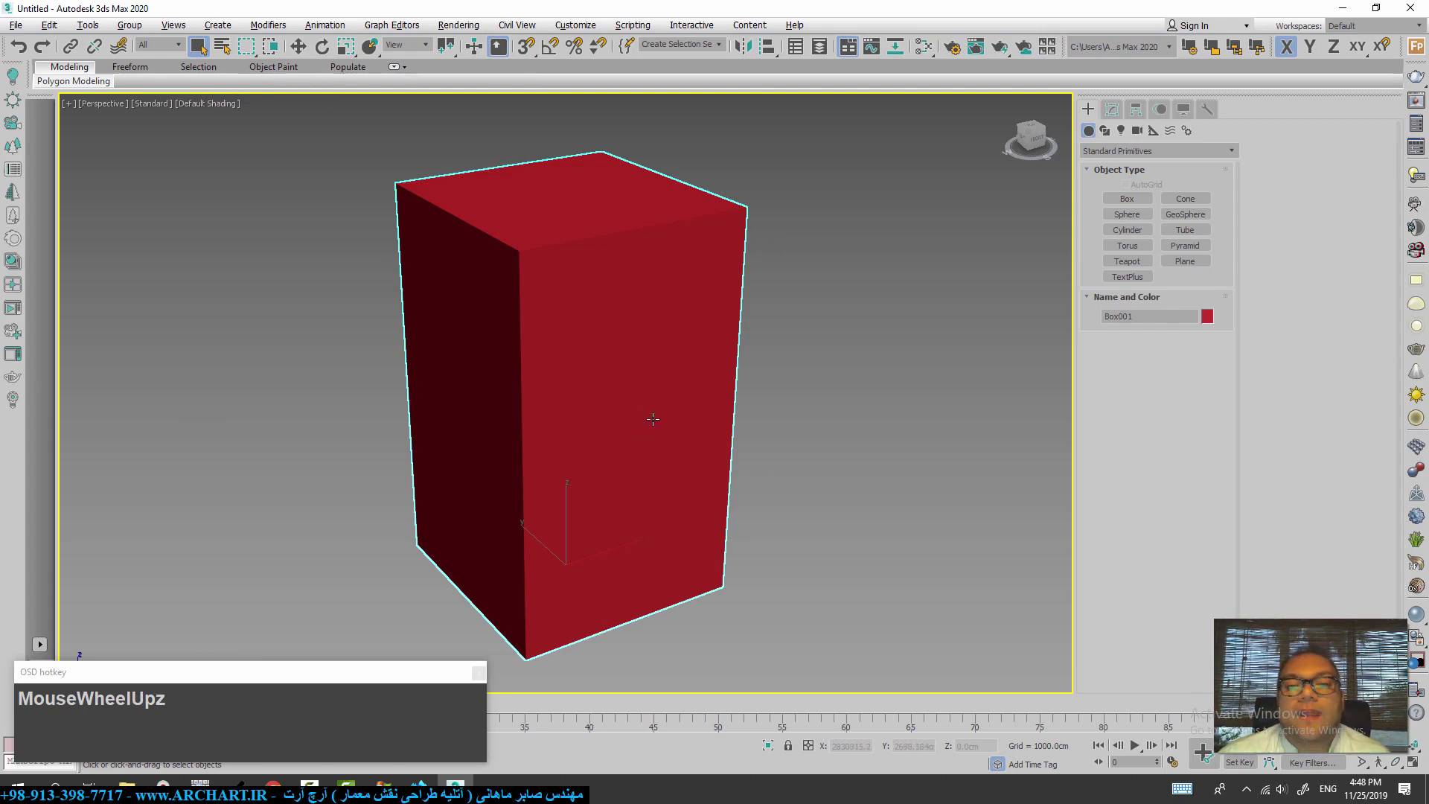
pyautogui.scroll(-3)
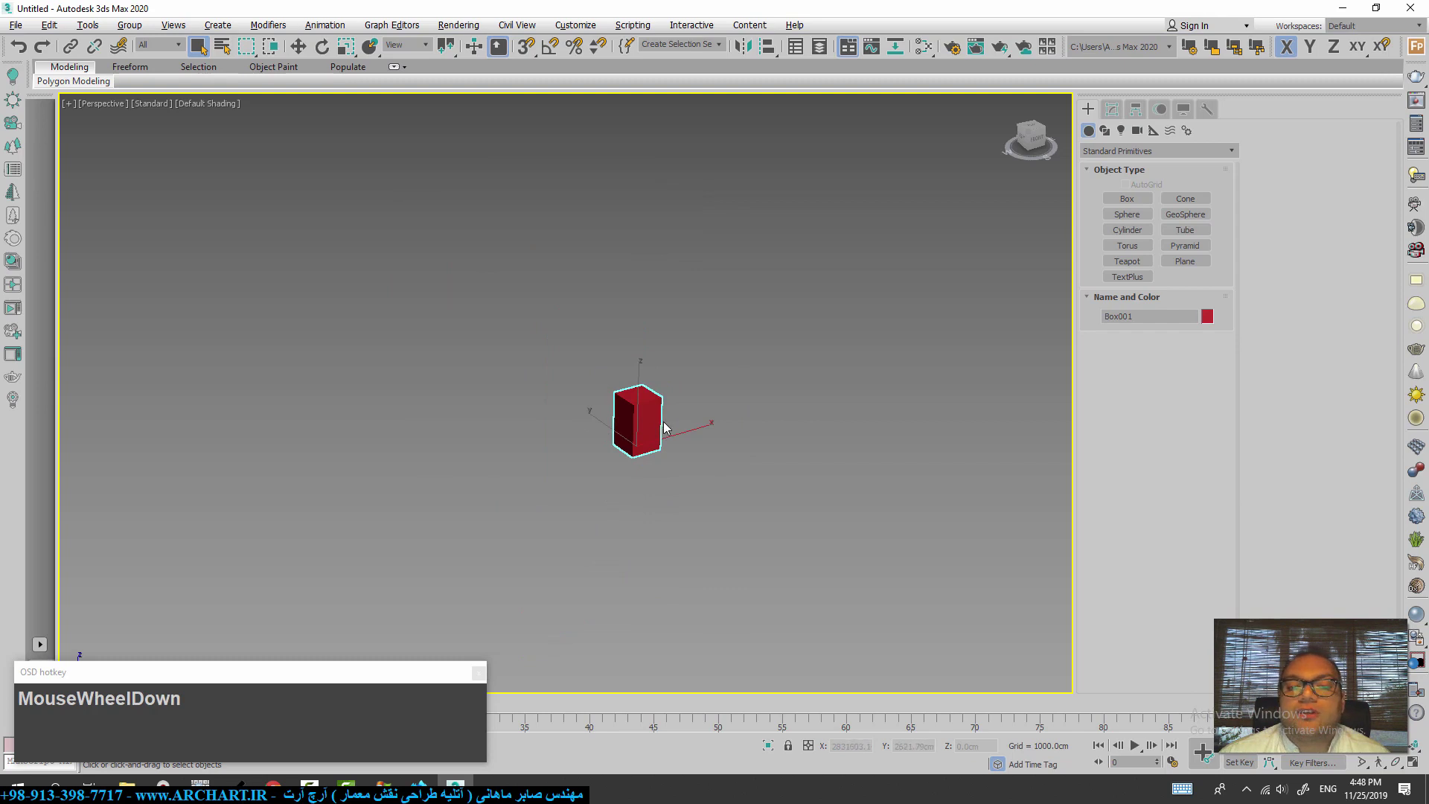
pyautogui.scroll(3)
pyautogui.press('Delete')
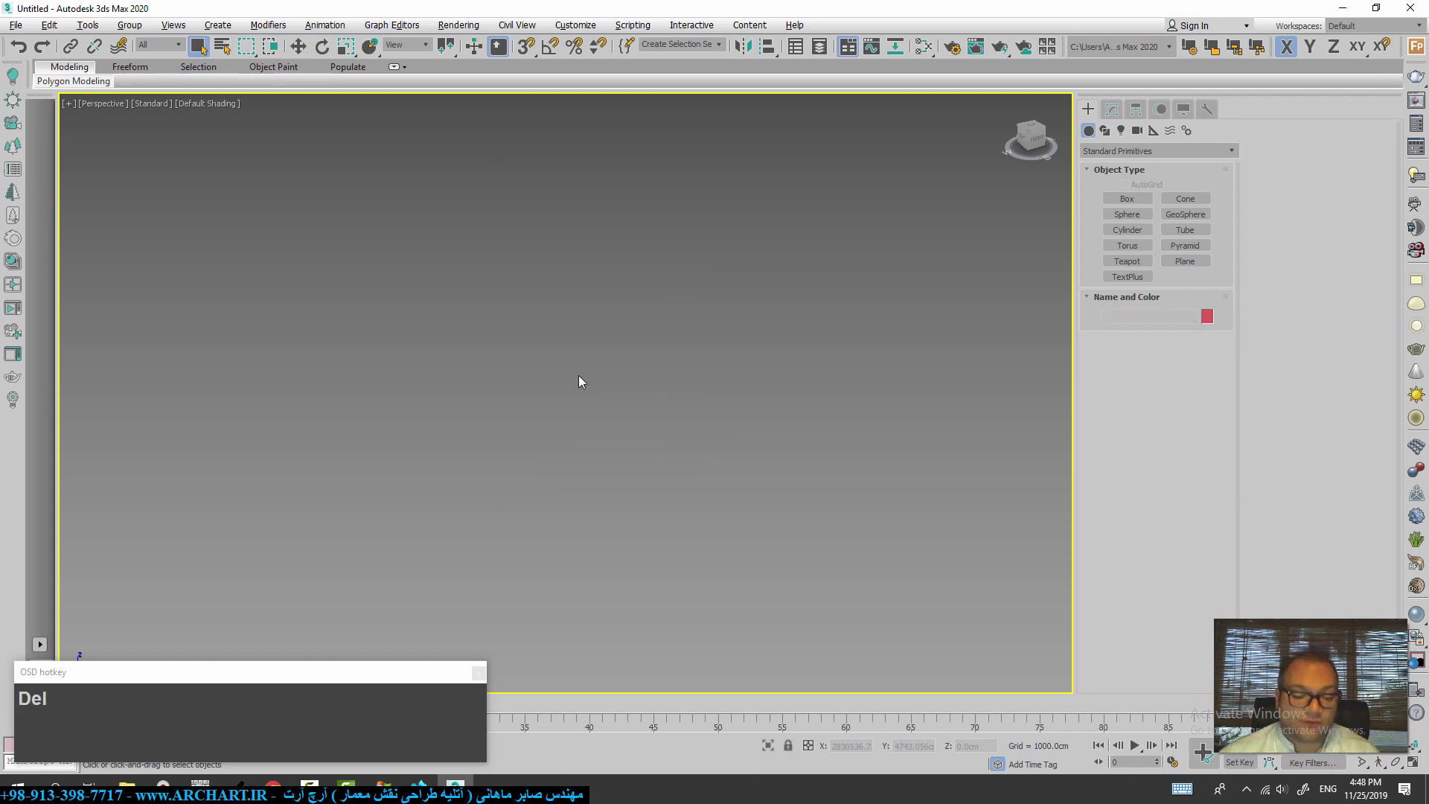
pyautogui.press('z')
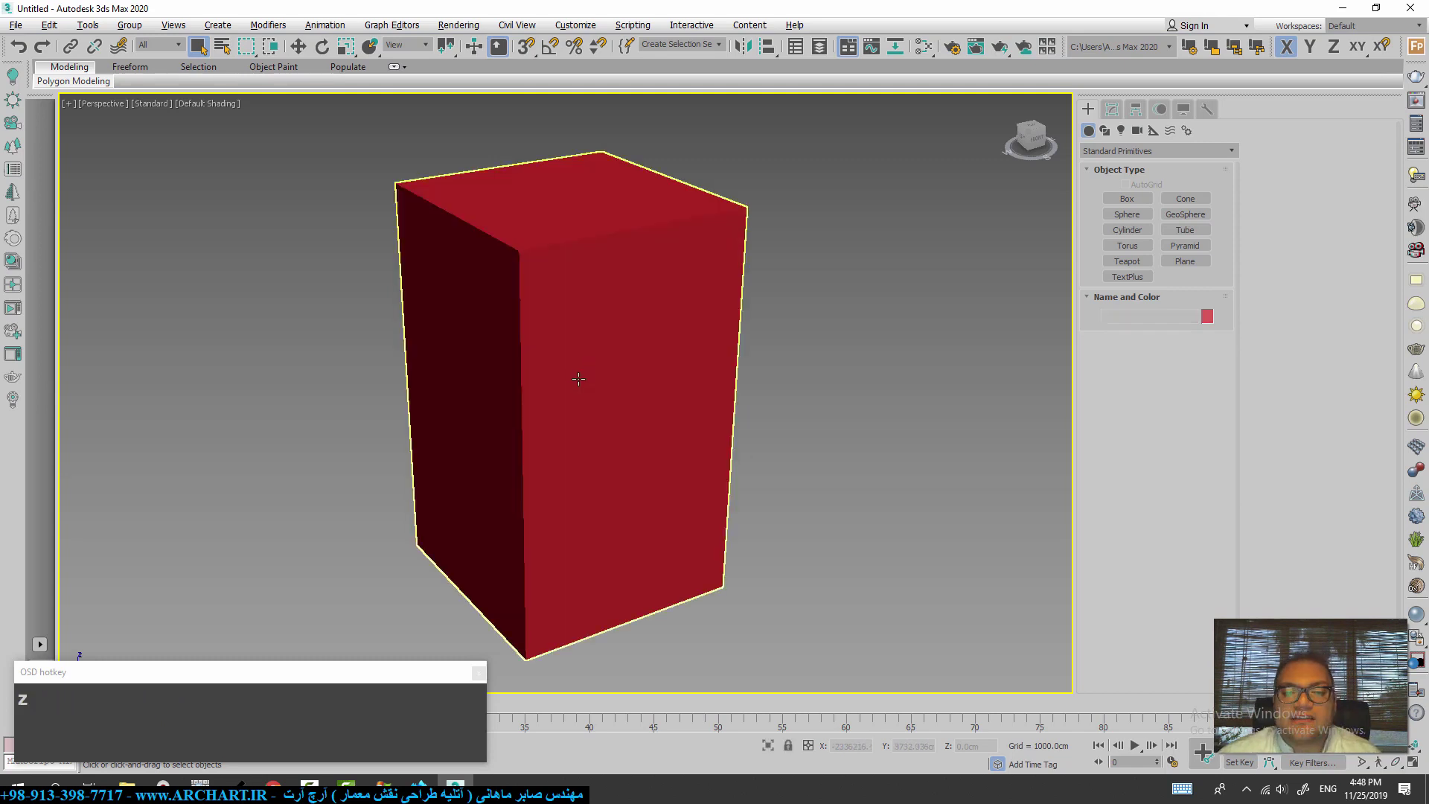
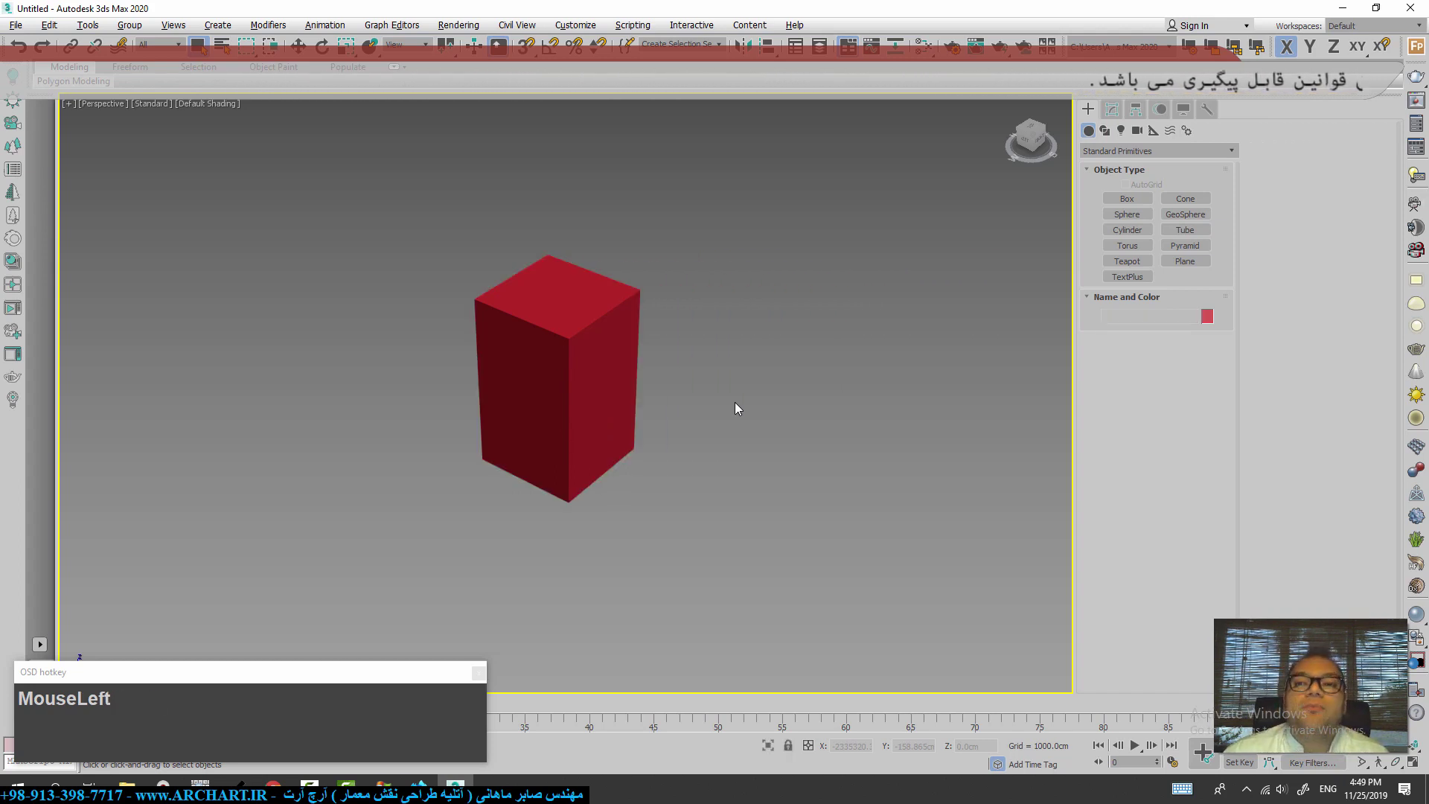
# - Zoom extents and scroll out until Box002 appears small in the distance
pyautogui.press('z')
pyautogui.scroll(-3)
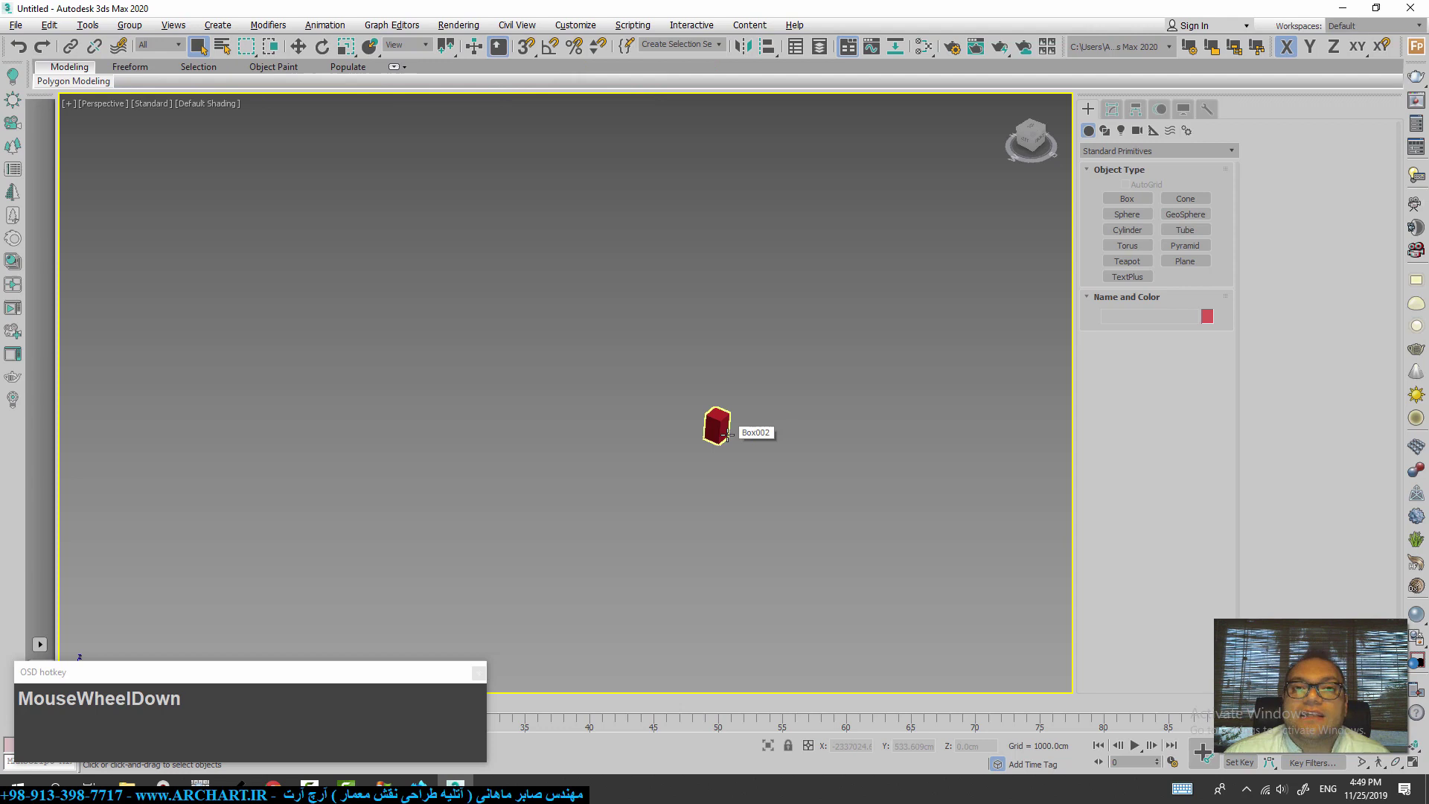
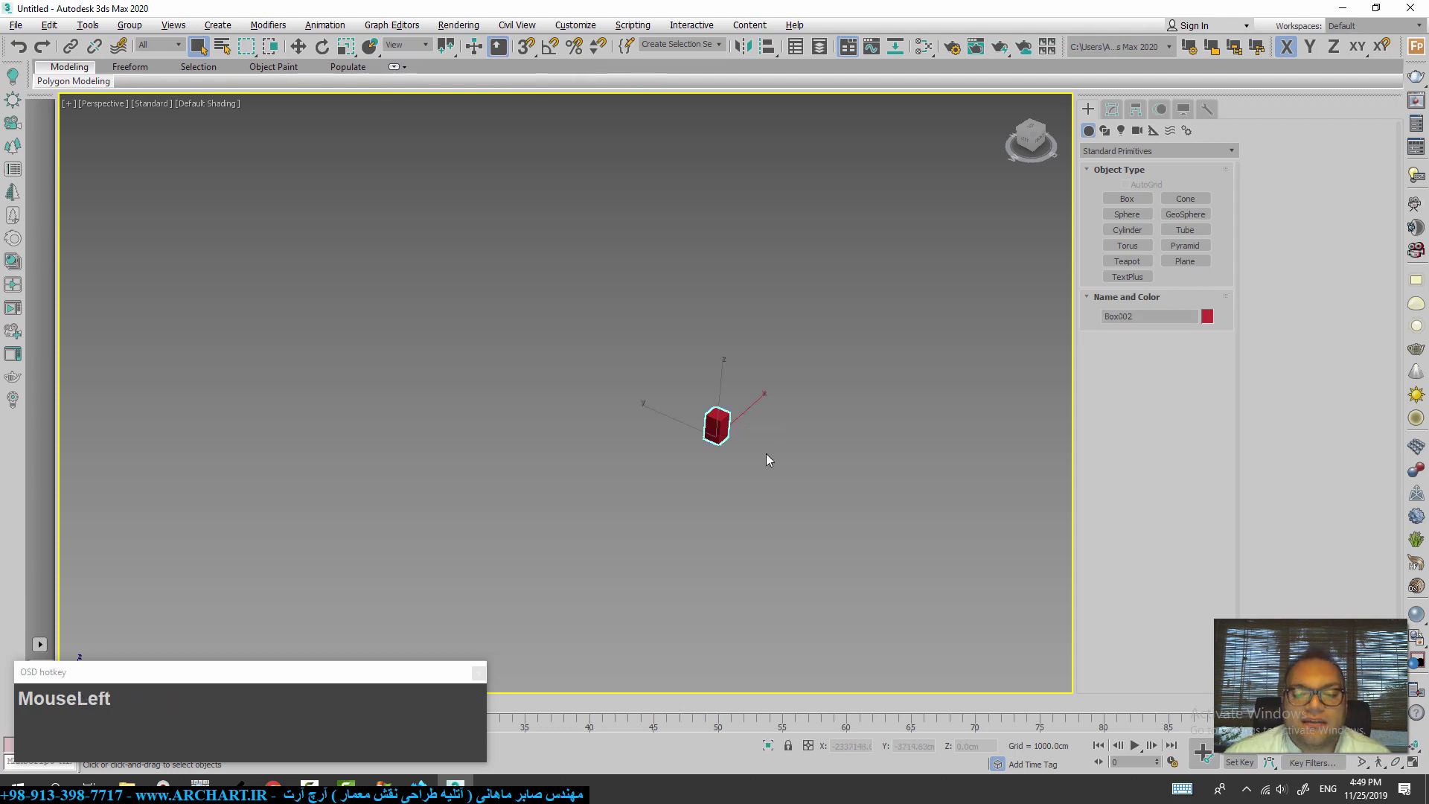
# - With Move active, zero Box002's position via the transform spinners and frame it at the origin
pyautogui.press('w')
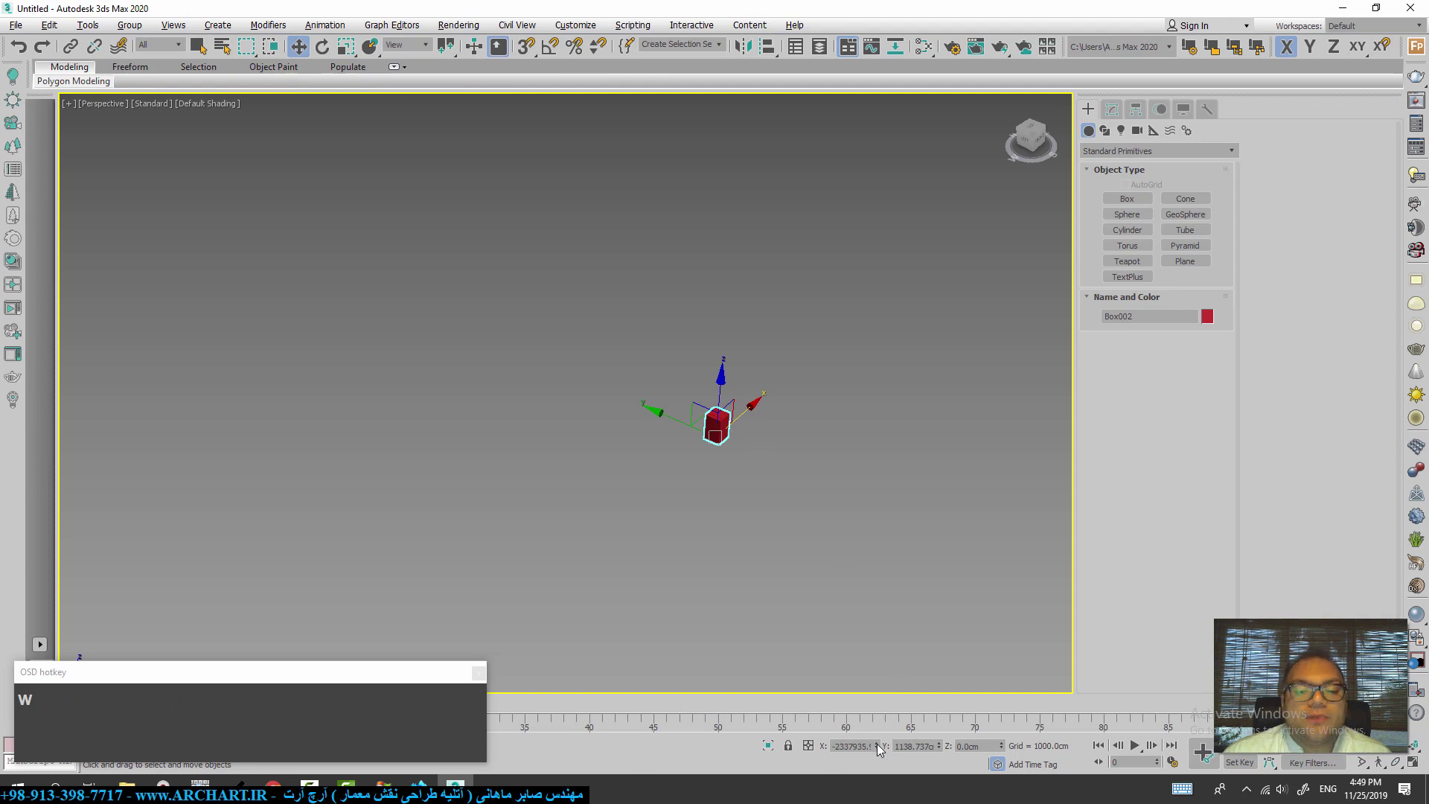
pyautogui.rightClick(882, 749)
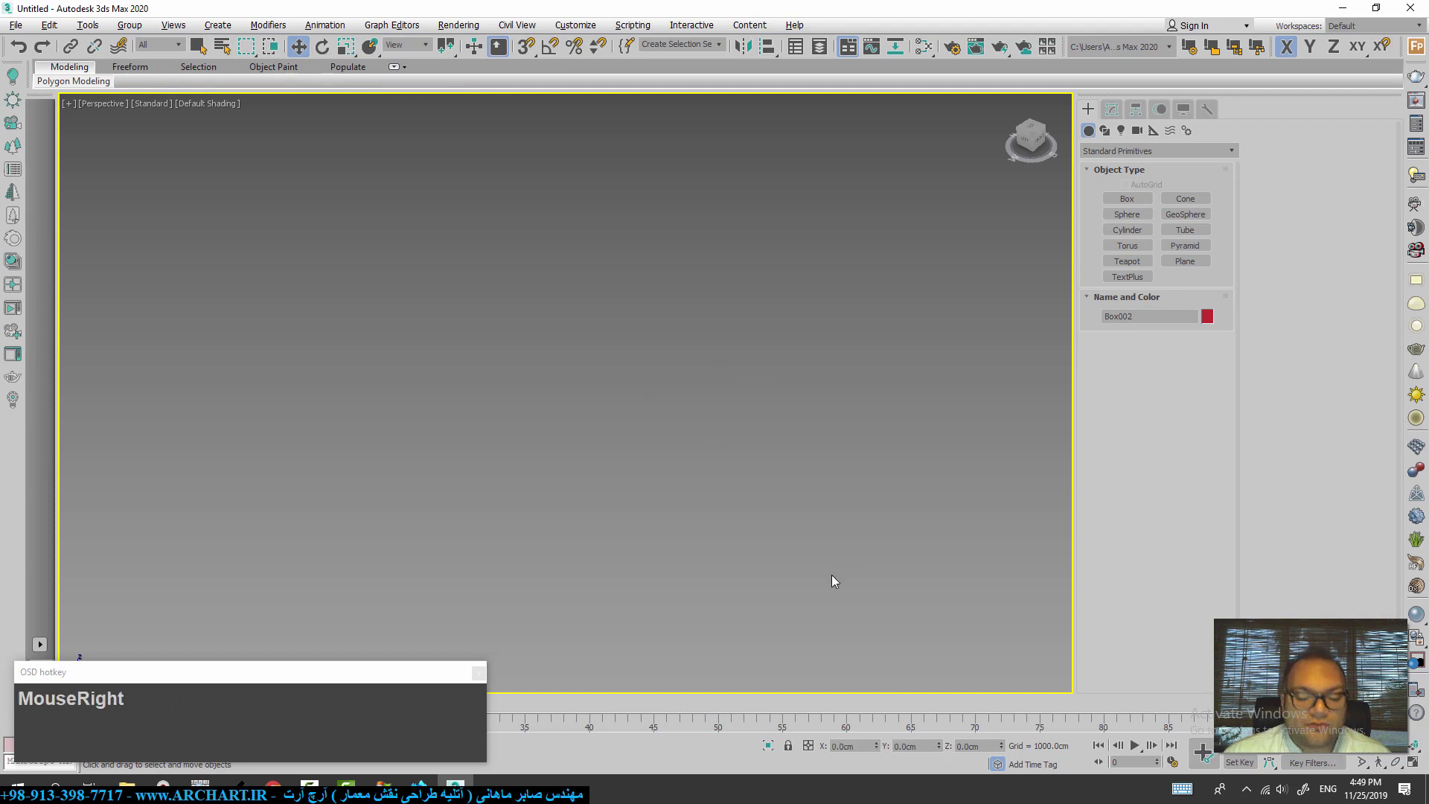
pyautogui.press('z')
pyautogui.scroll(-3)
pyautogui.middleClick(699, 543)
pyautogui.press('q')
pyautogui.scroll(3)
pyautogui.press('w')
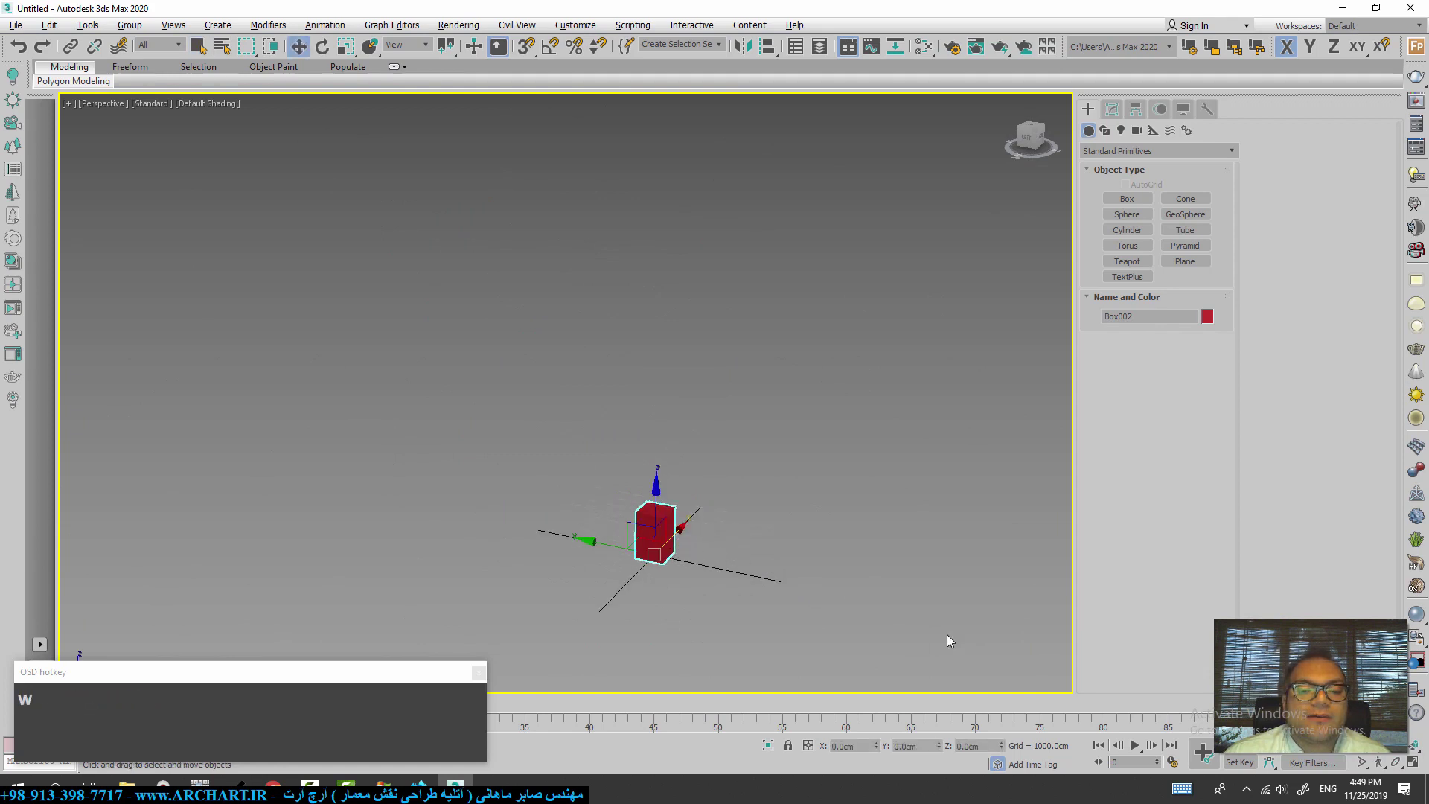
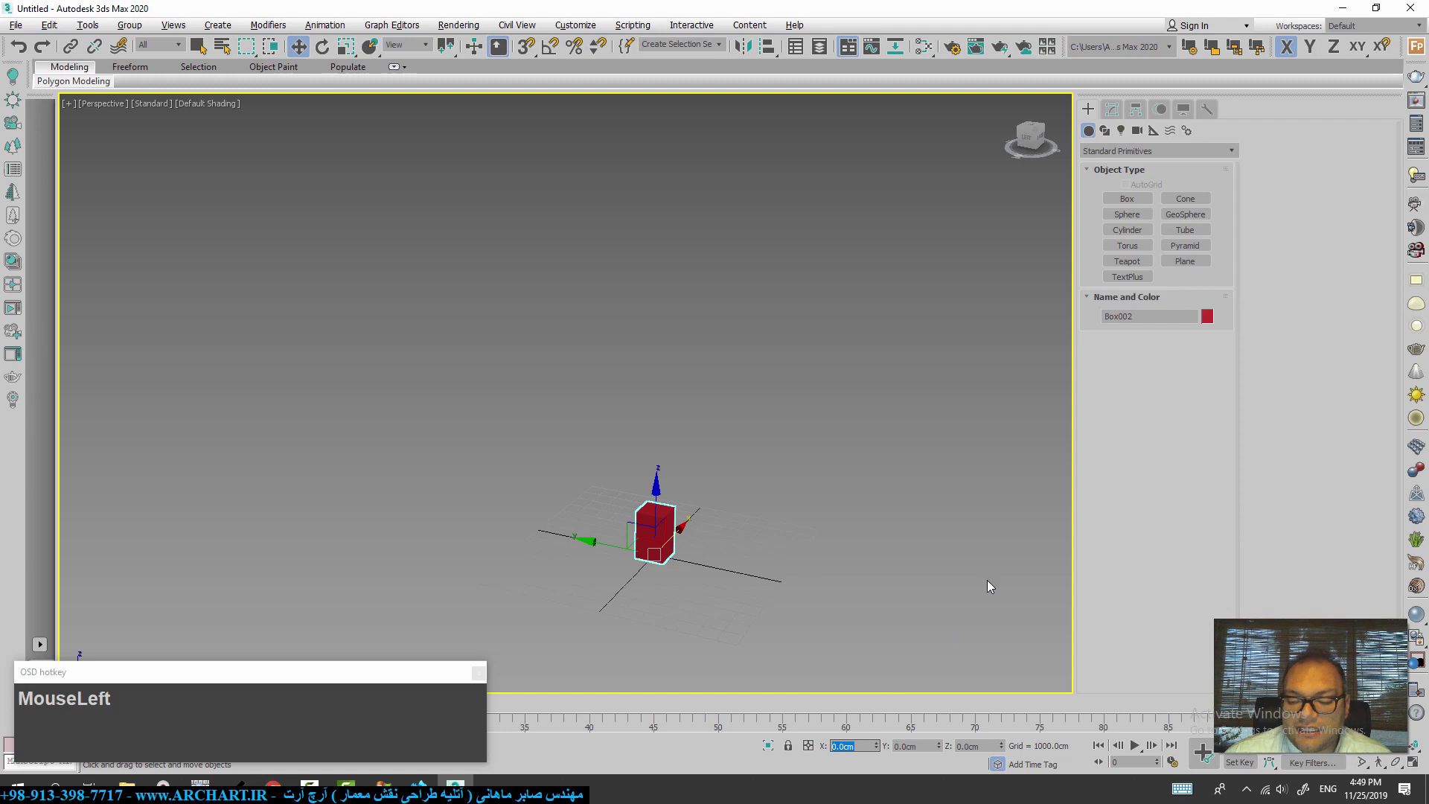
# - Enter huge 9-filled values into the X and Y transform fields for Box002
pyautogui.press('KP_9')
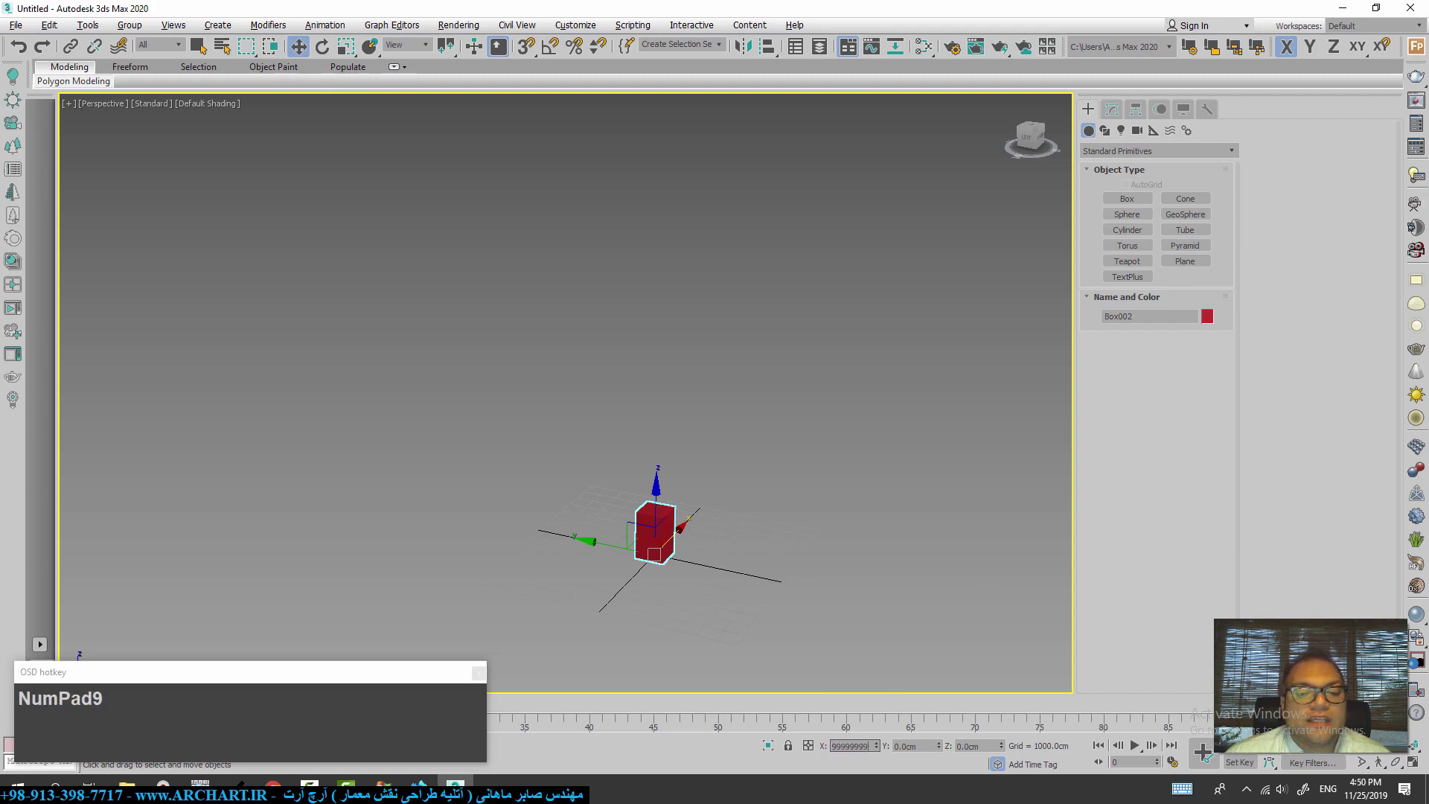
pyautogui.press('Tab')
pyautogui.press('KP_9')
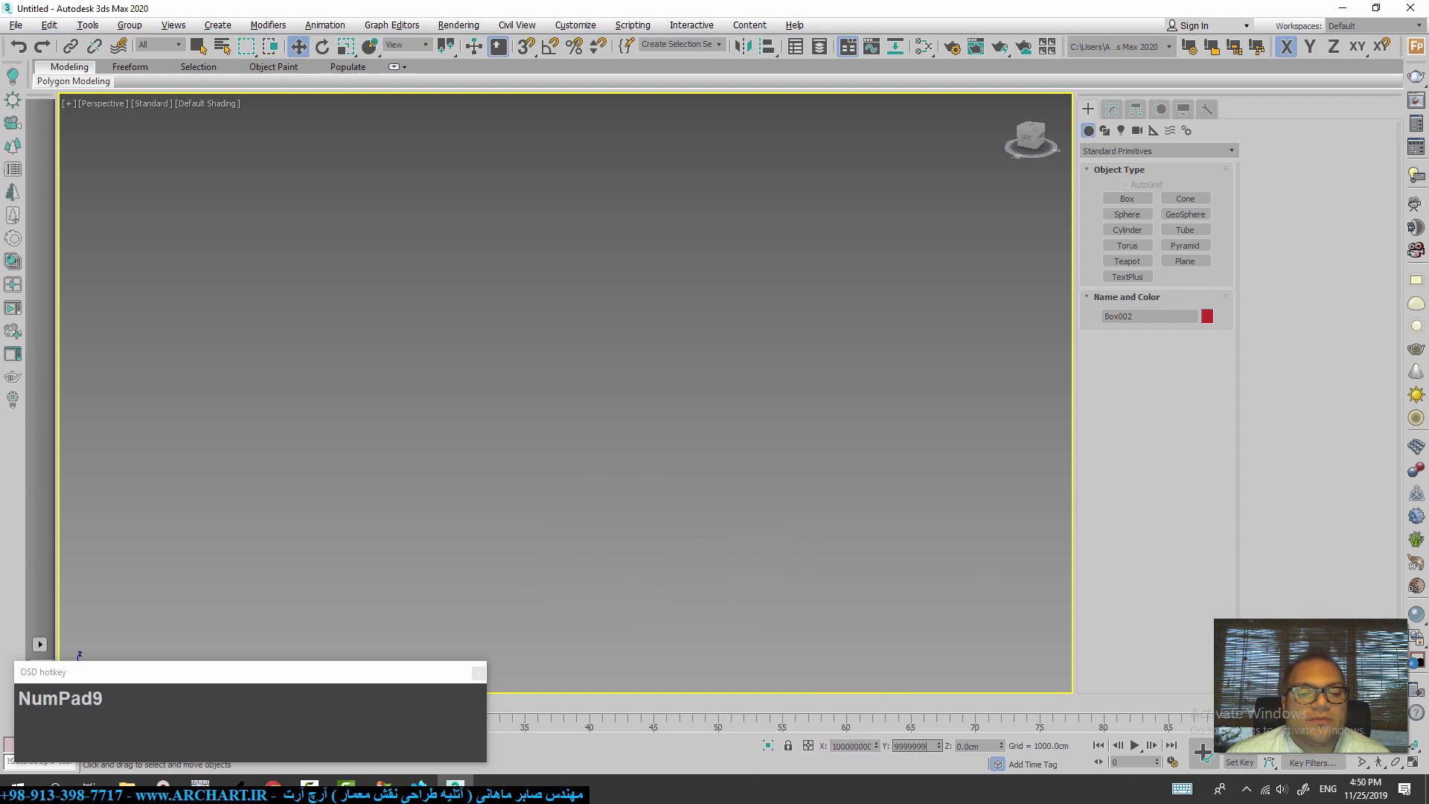
pyautogui.press('Tab')
# - Zoom extents to find the far-off Box002 and clear the selection
pyautogui.middleClick(777, 530)
pyautogui.press('z')
pyautogui.scroll(-3)
pyautogui.write('MouseWheelDownq')
pyautogui.click(699, 562)
pyautogui.scroll(3)
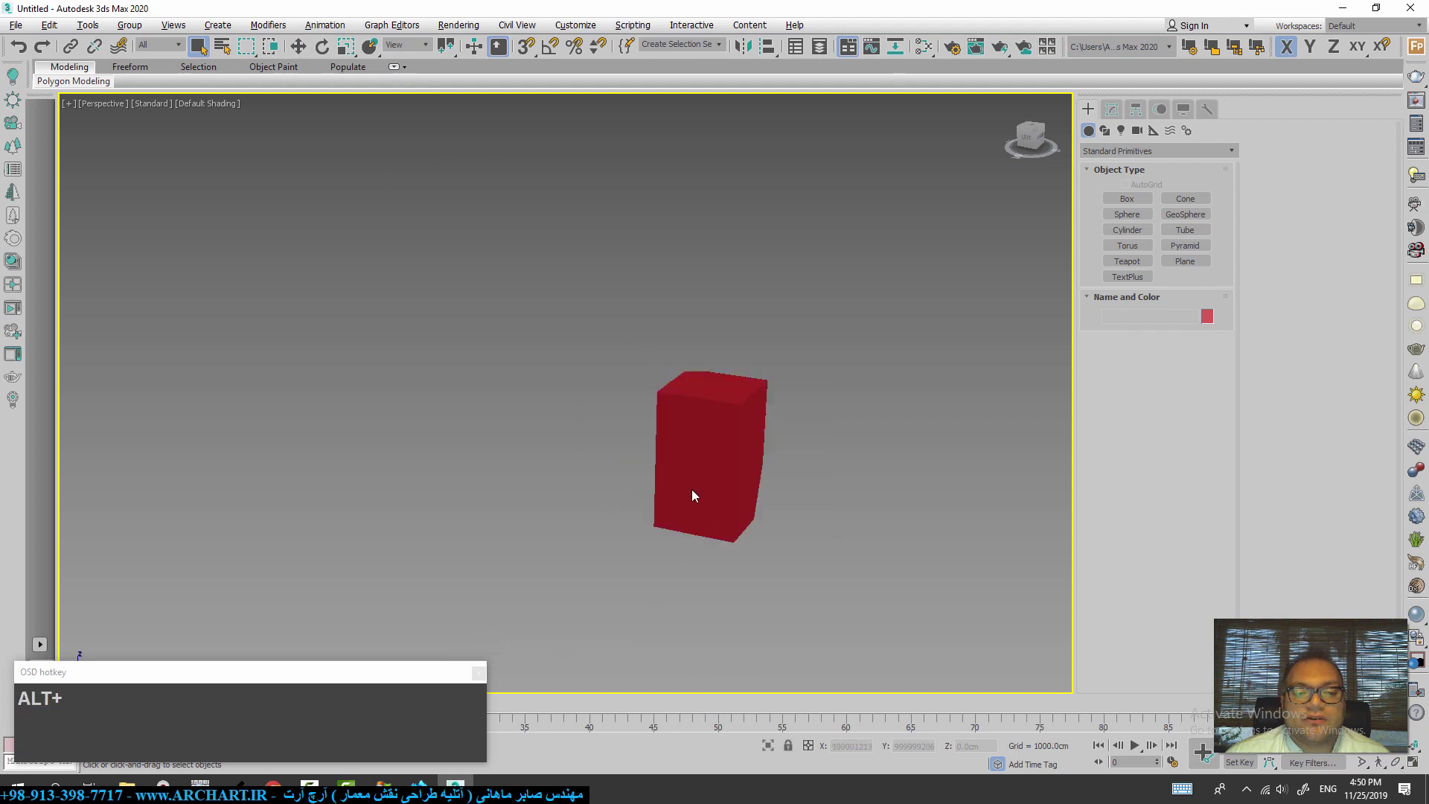
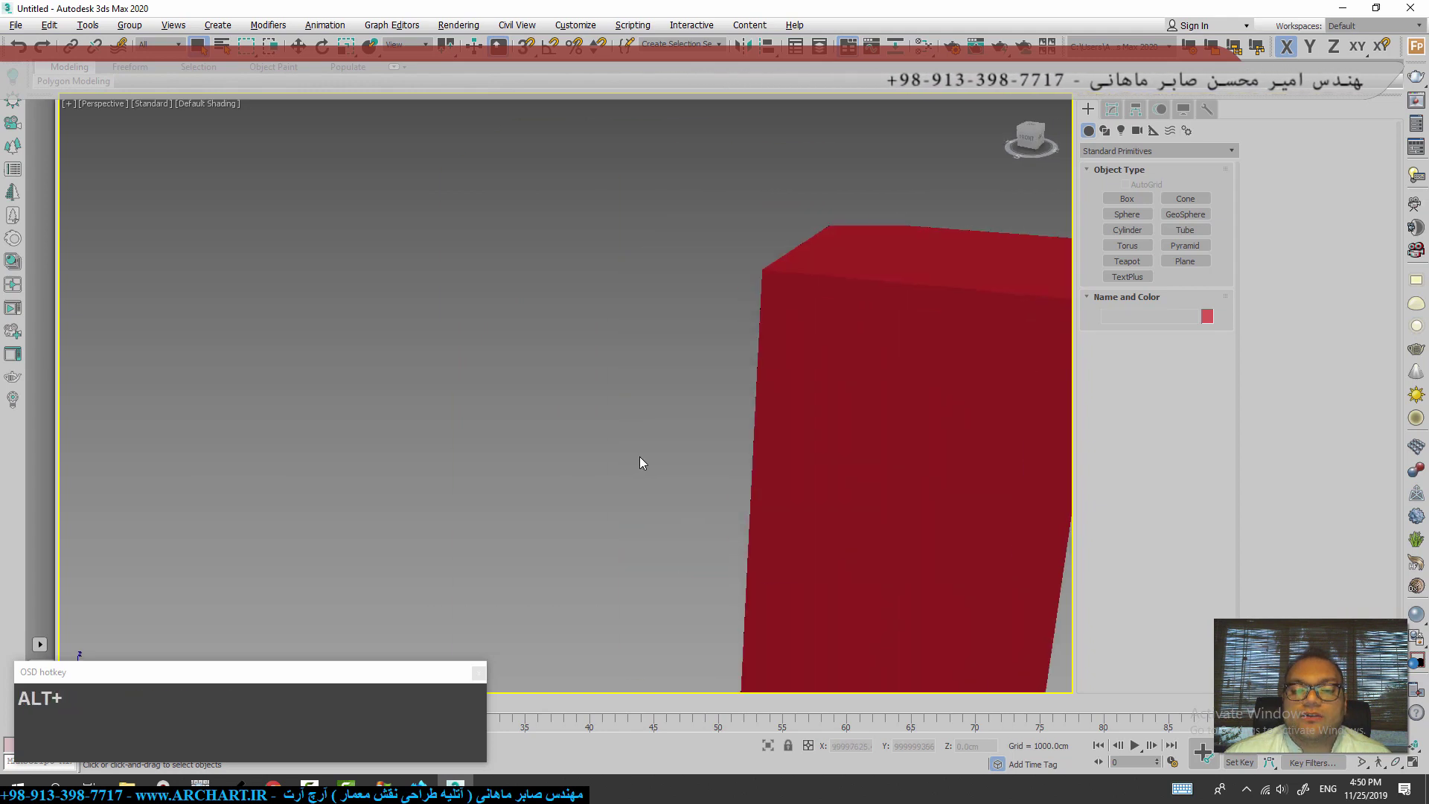
# - Bring the distant Box002 toward the view centre and select it
pyautogui.moveTo(686, 464); pyautogui.dragTo(673, 468)
pyautogui.scroll(-3)
pyautogui.scroll(3)
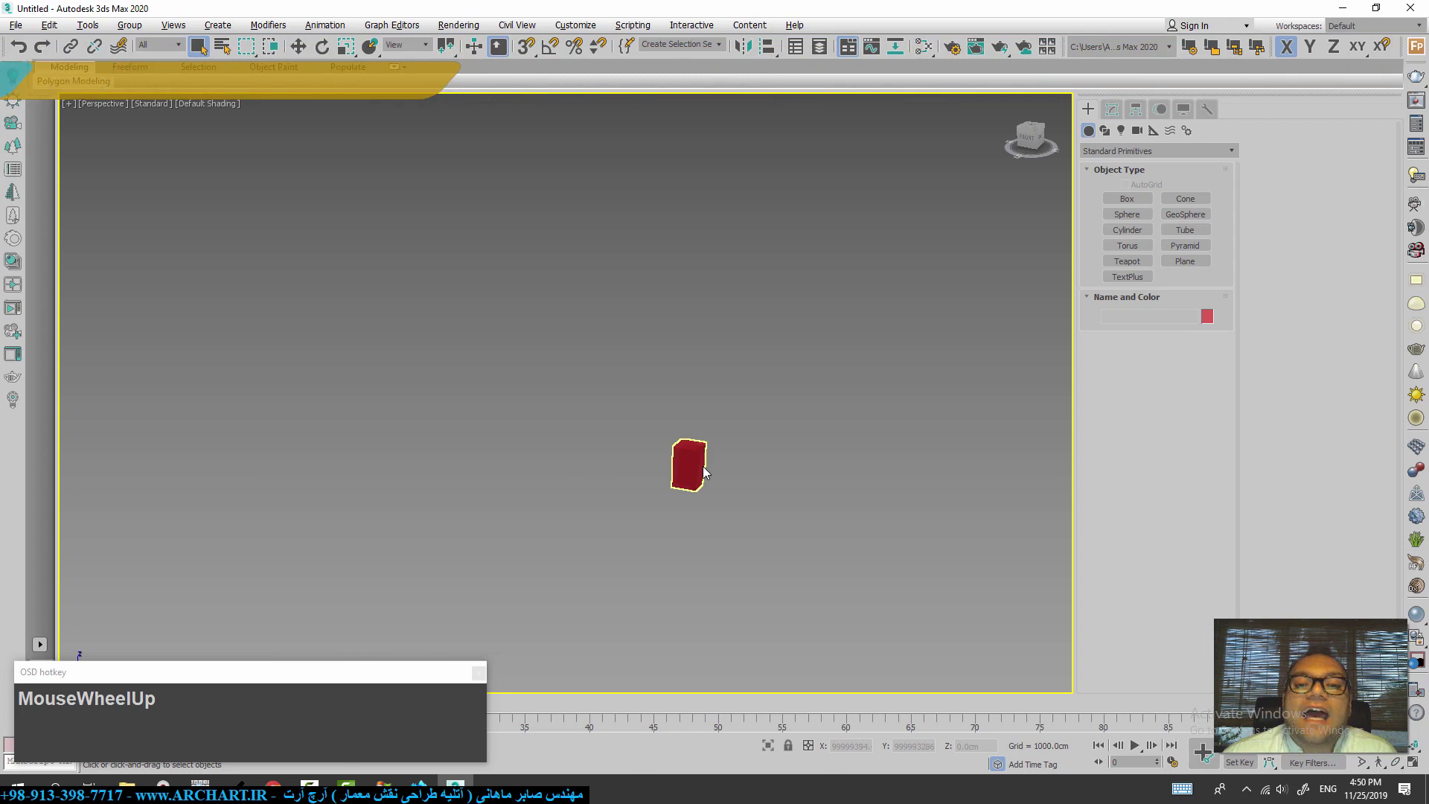
pyautogui.click(678, 493)
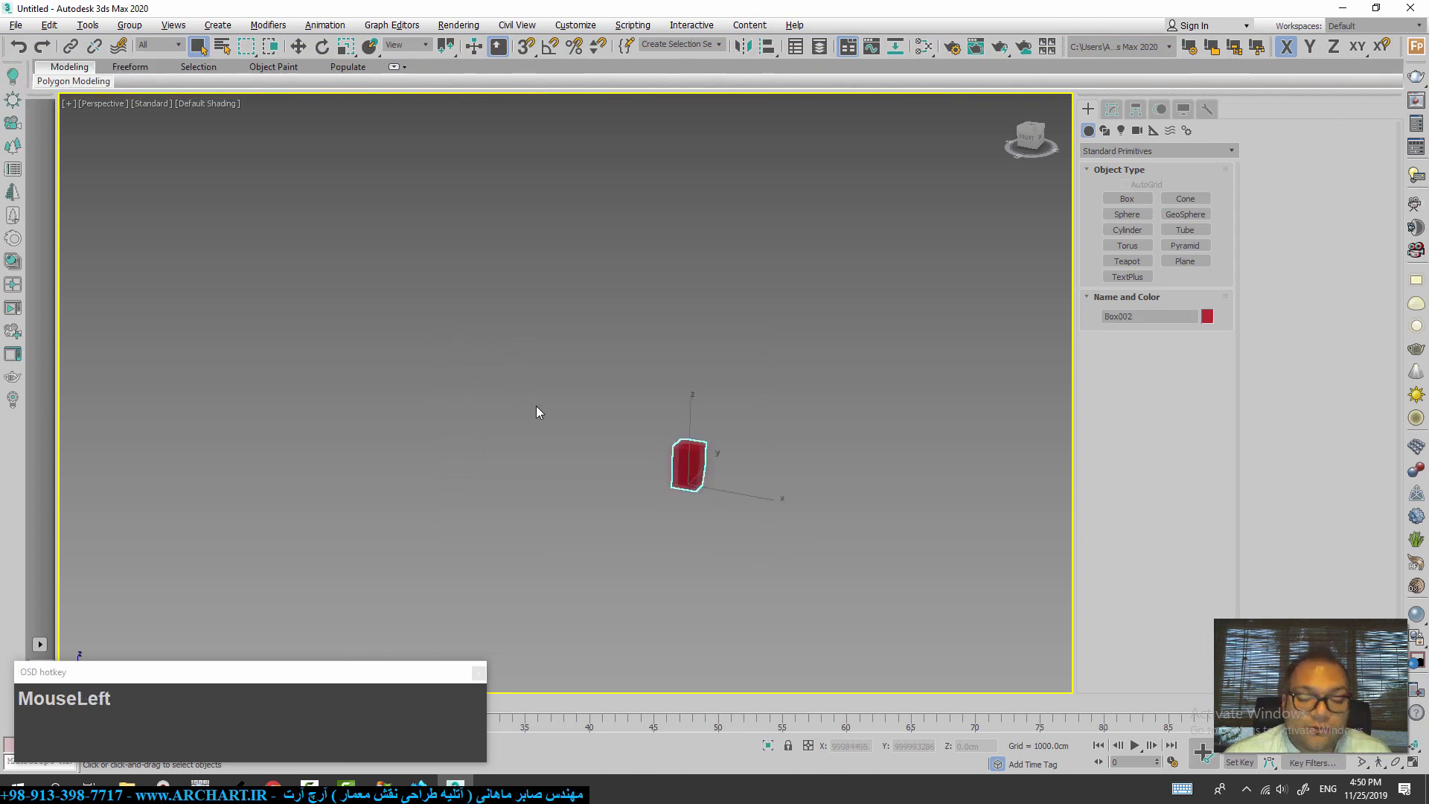
# - Reset Box002's position to 0,0,0 with the Move tool, frame it with Zoom Extents, then deselect
pyautogui.press('w')
pyautogui.rightClick(881, 748)
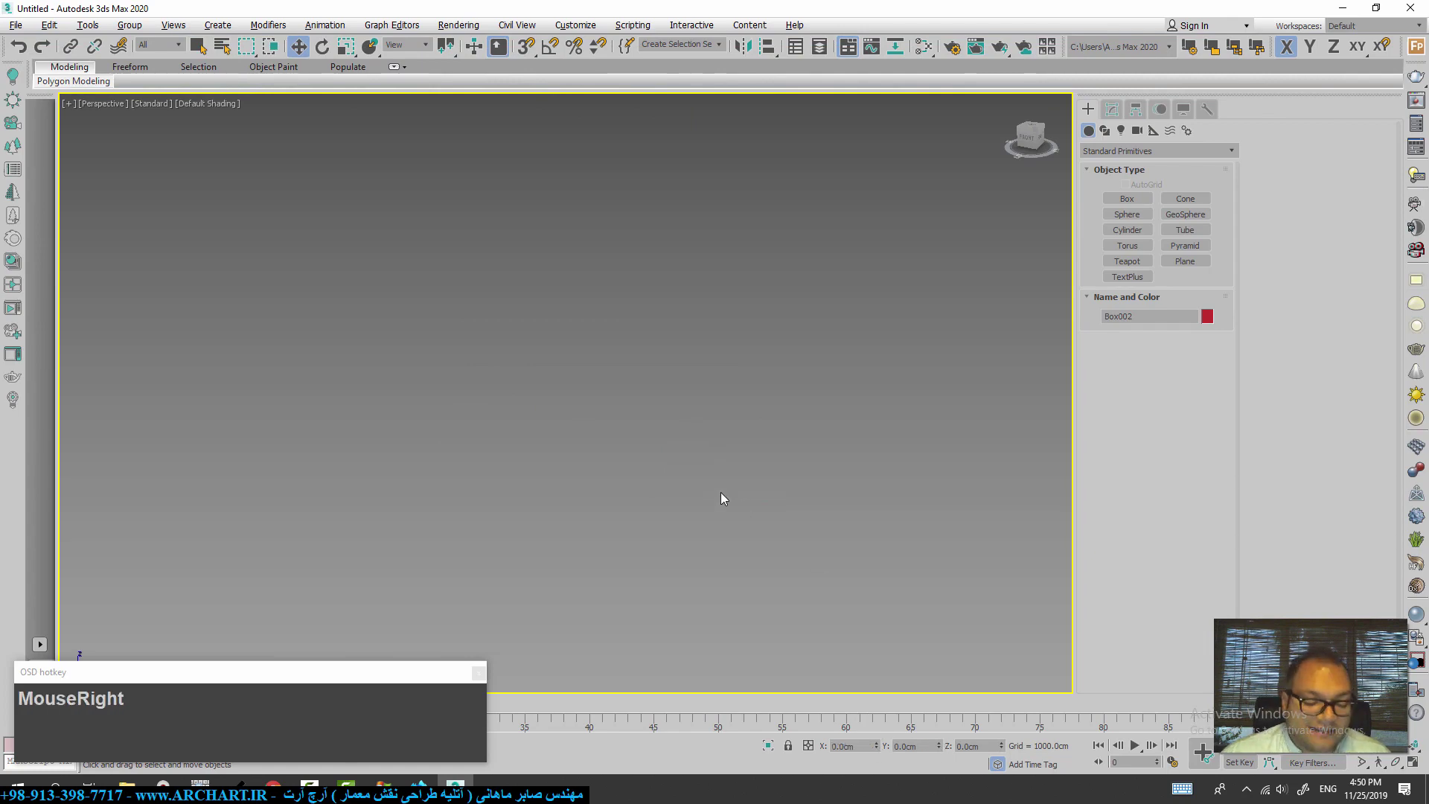
pyautogui.press('z')
pyautogui.scroll(-3)
pyautogui.moveTo(653, 458); pyautogui.dragTo(589, 494)
pyautogui.press('alt+q')
pyautogui.click(787, 505)
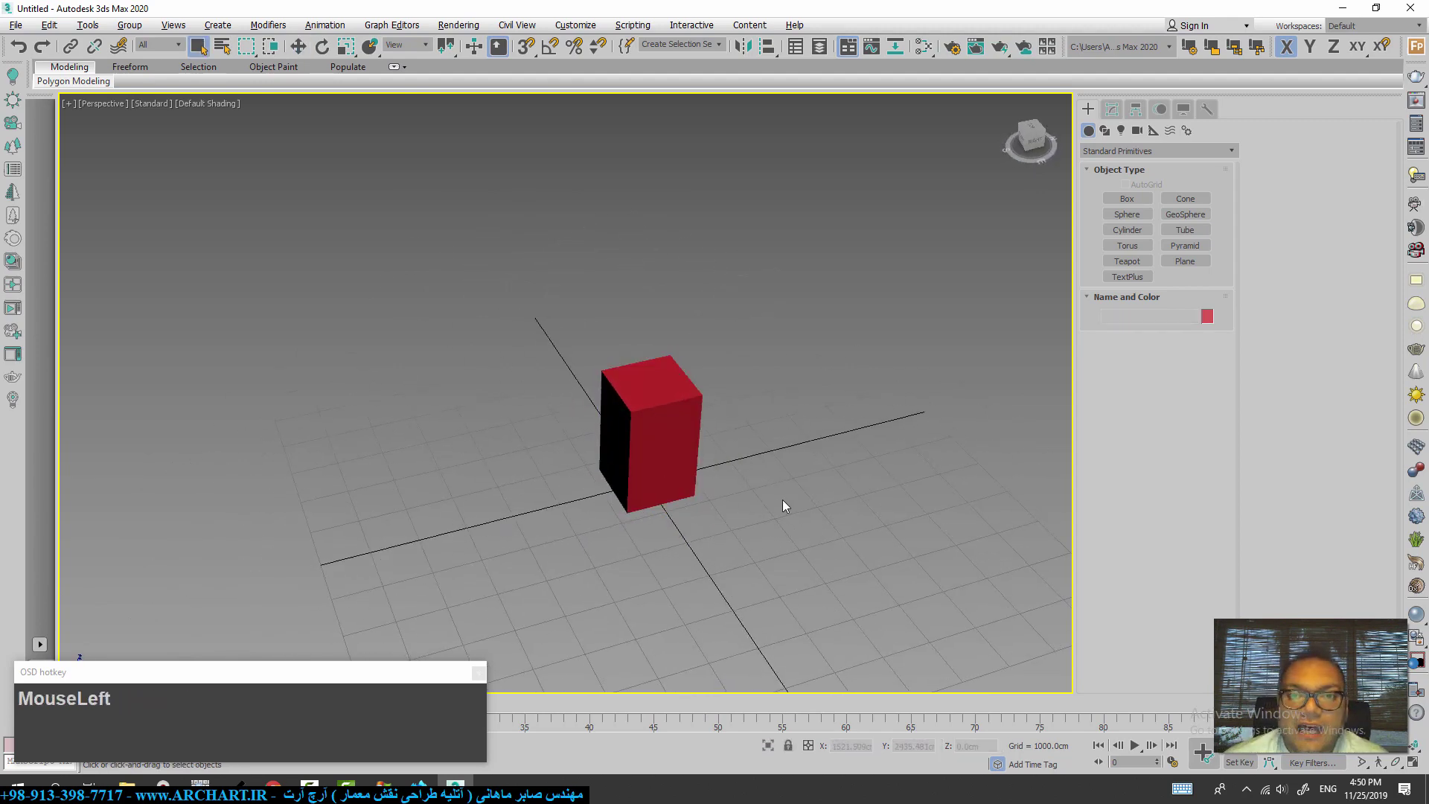